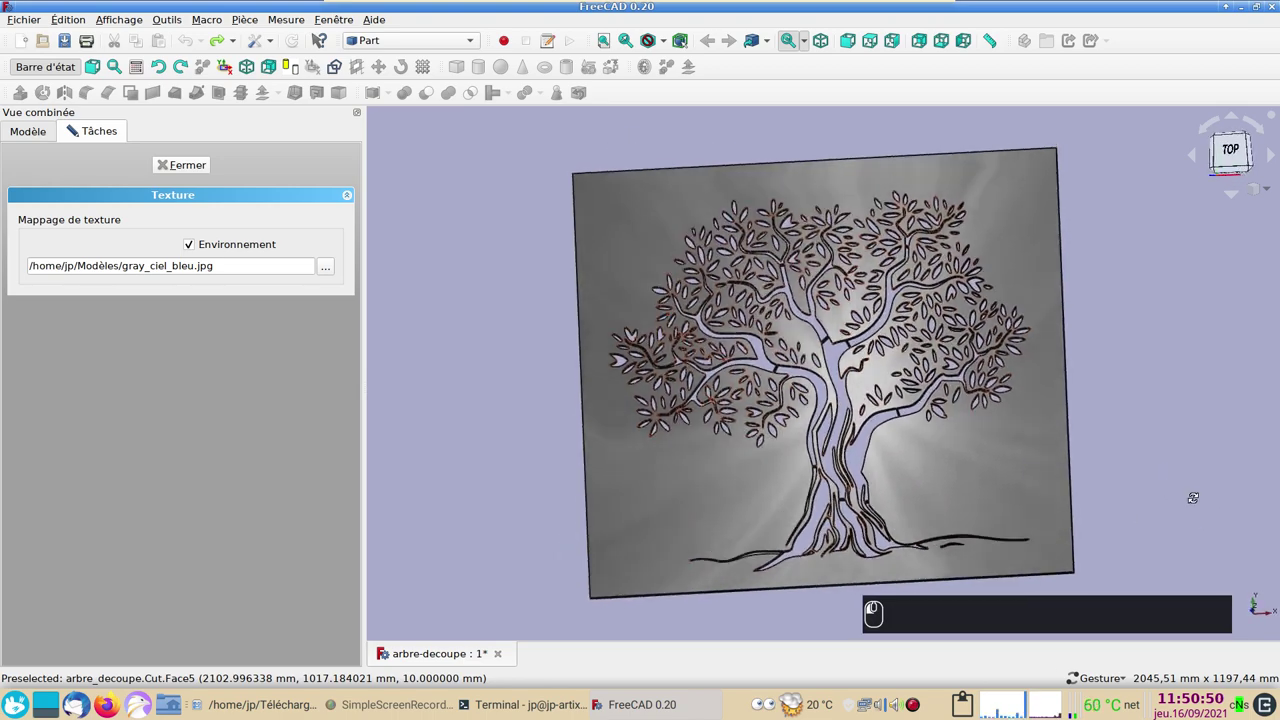
Orbit the textured cut-out plate in the 3D view before moving to LibreCAD.
left_click_drag(1158, 305, 1111, 328)
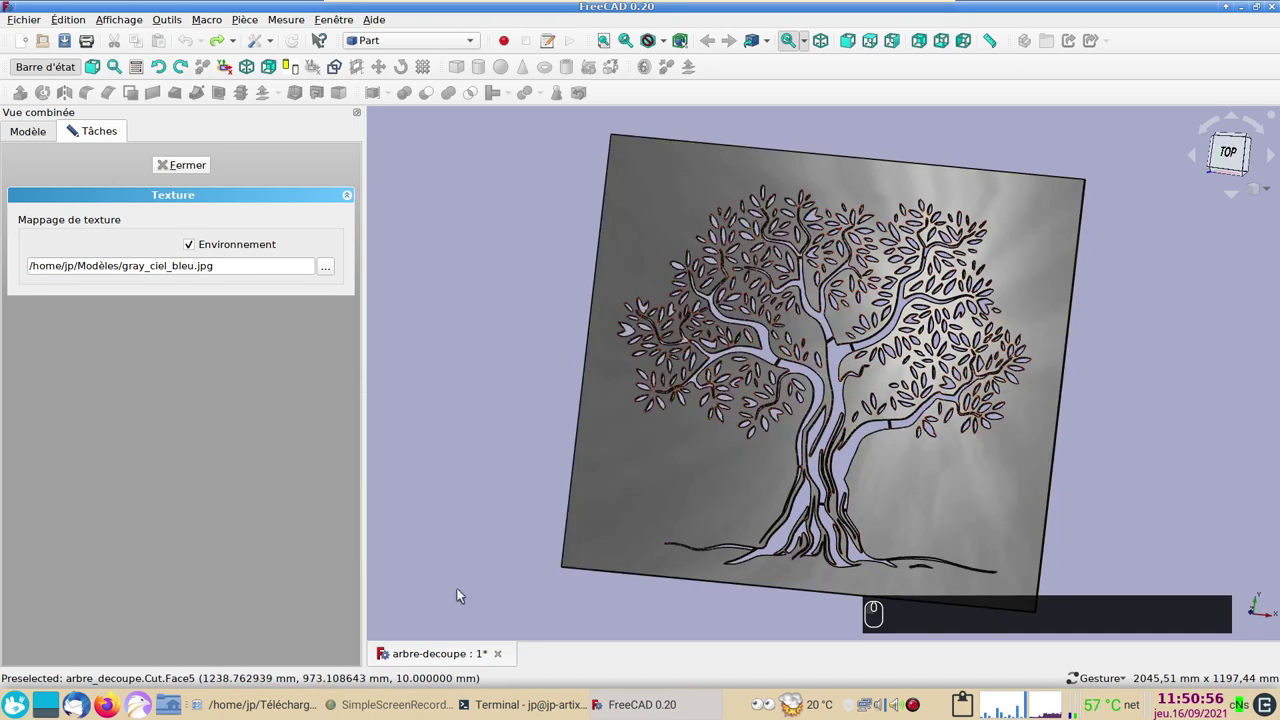
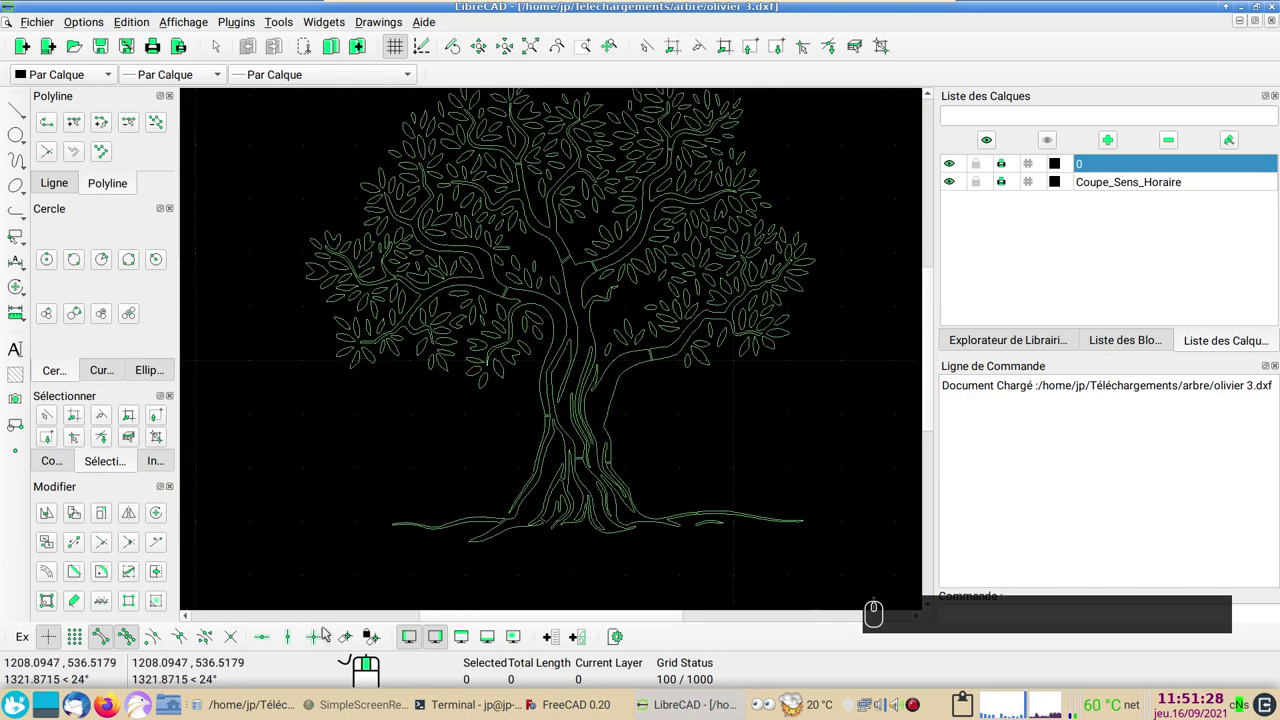
Zoom into the tree and pick the Select Window tool to box-select the trunk lines.
left_click(408, 636)
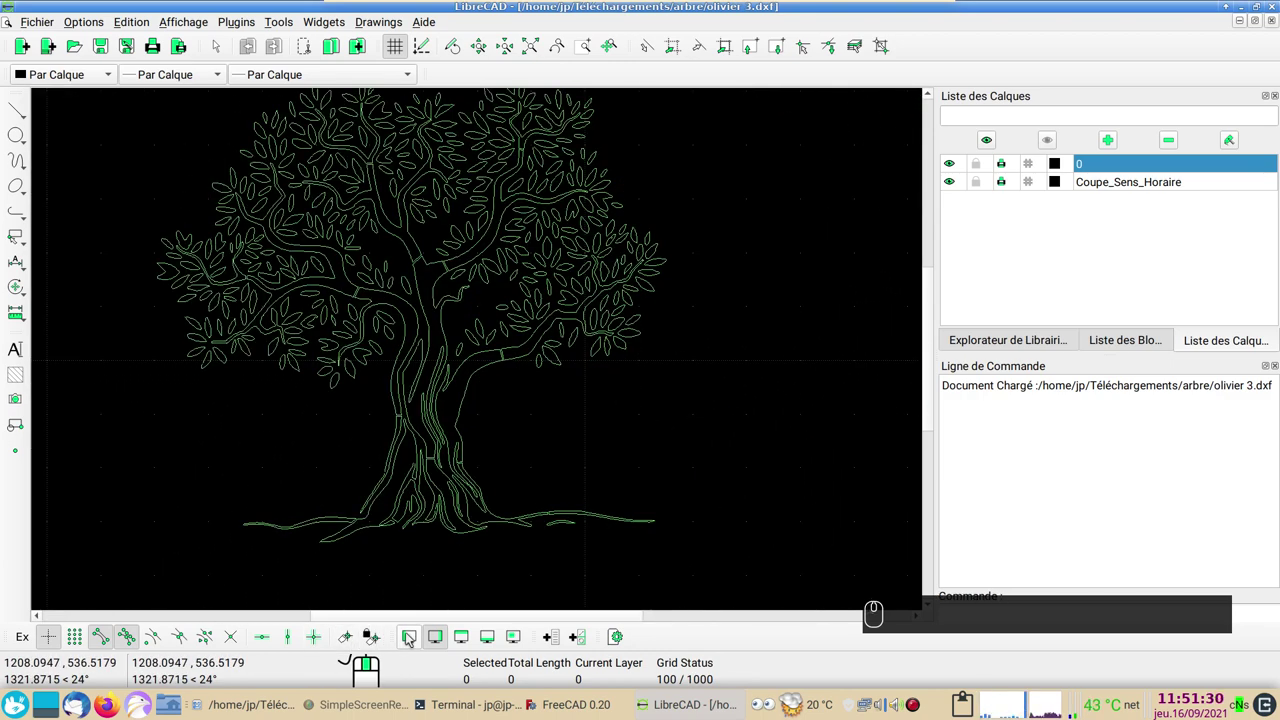
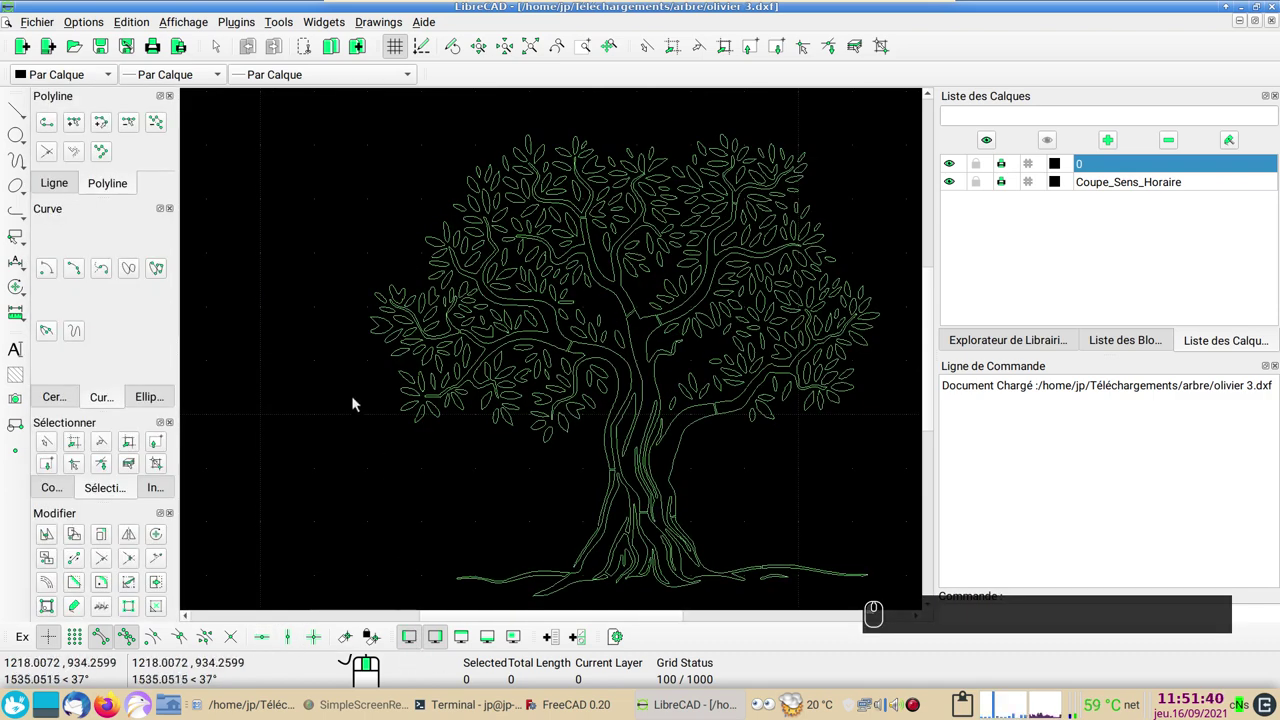
left_click(99, 491)
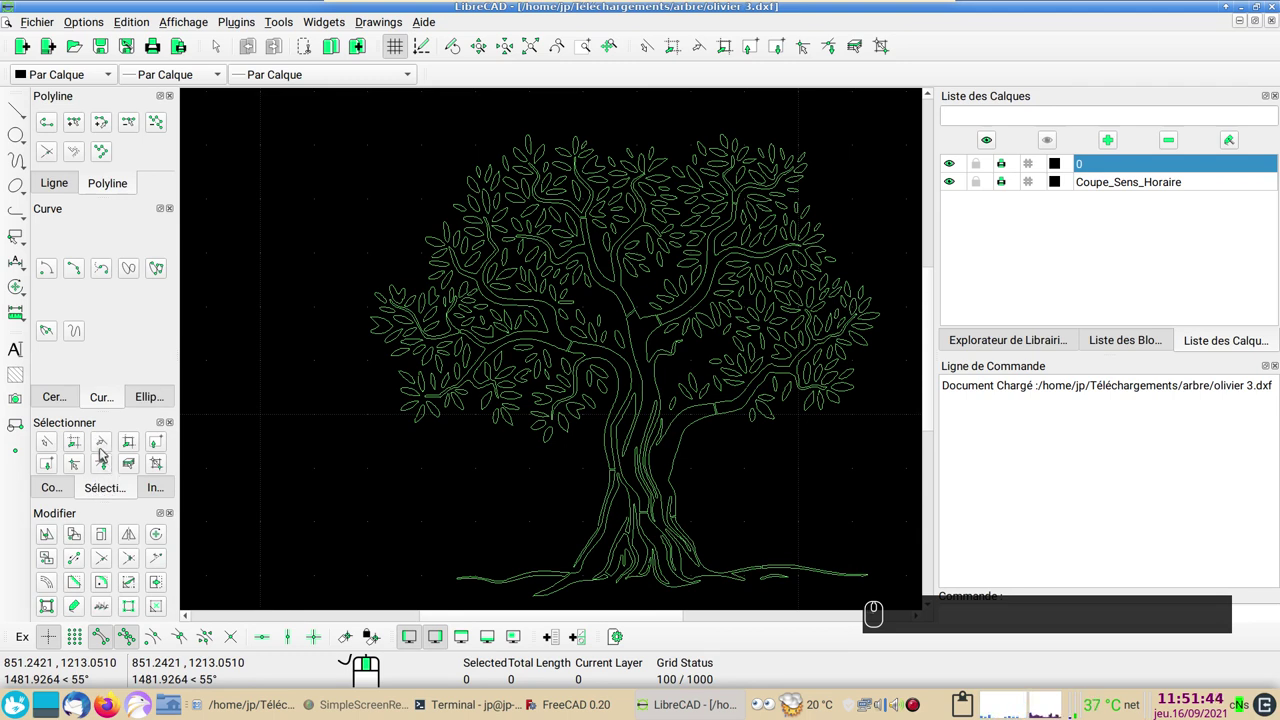
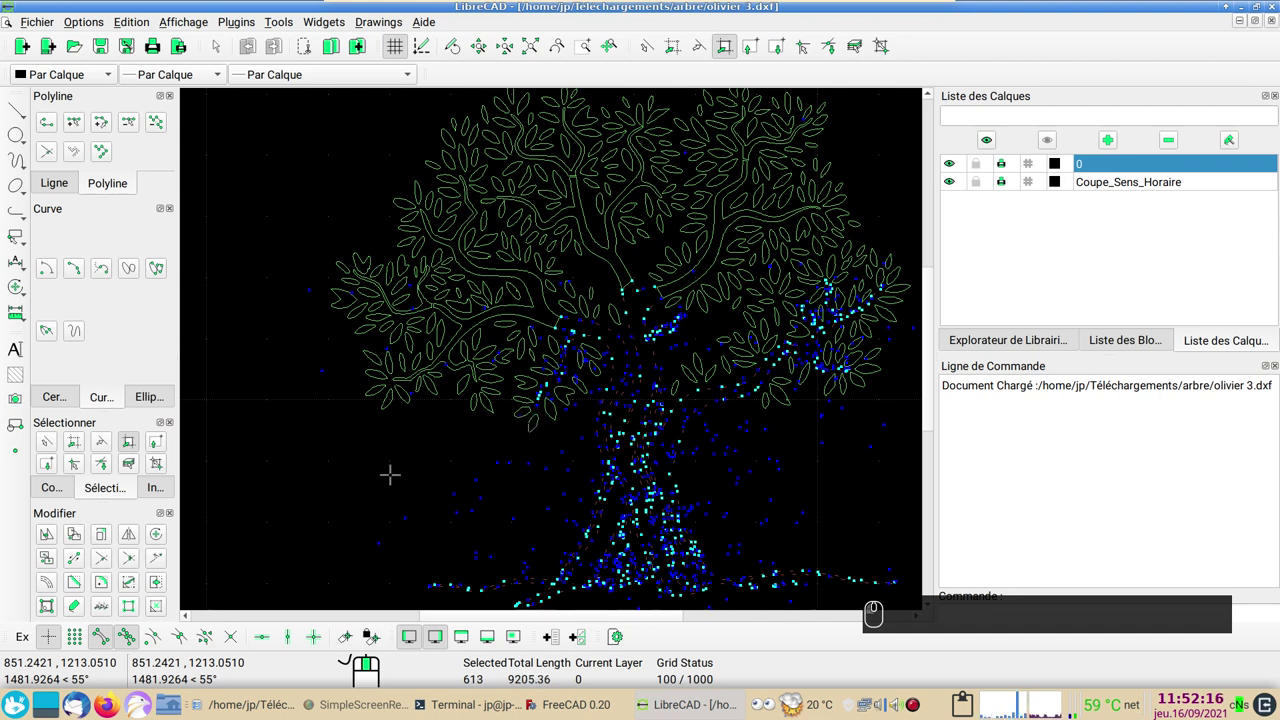
Add the branch outlines to the selection and create a new layer named tronc.
left_click(826, 279)
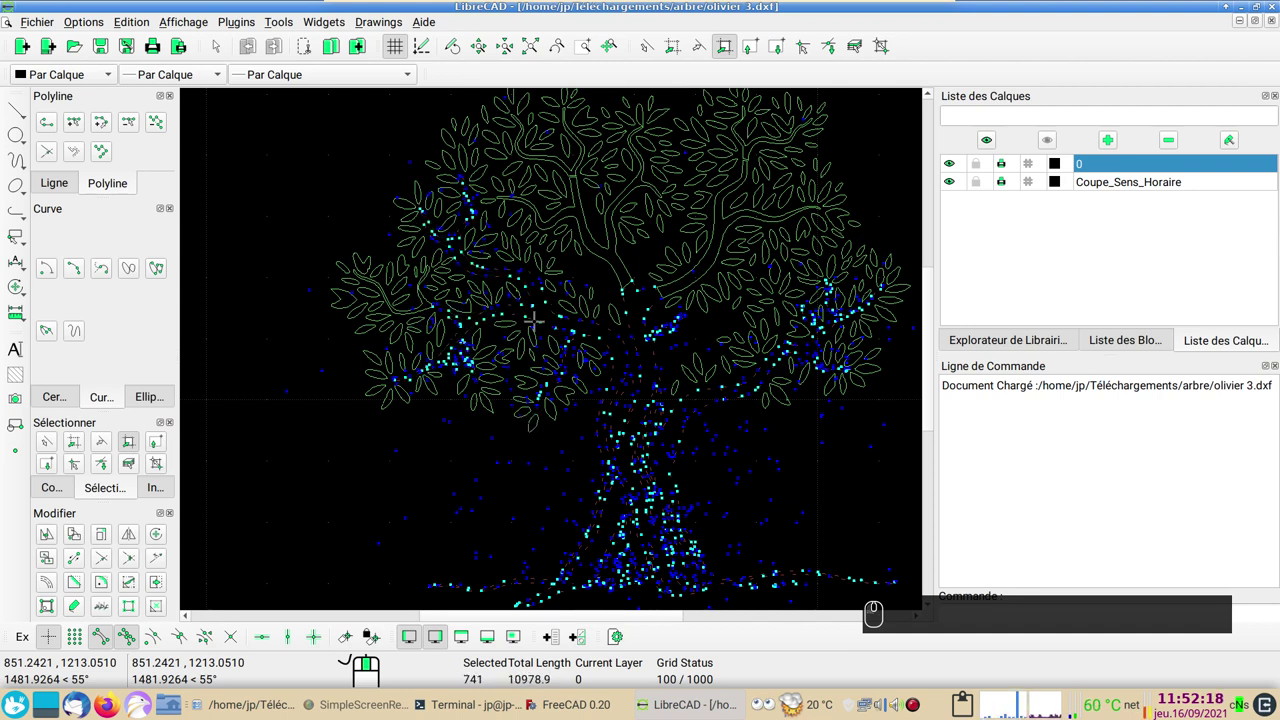
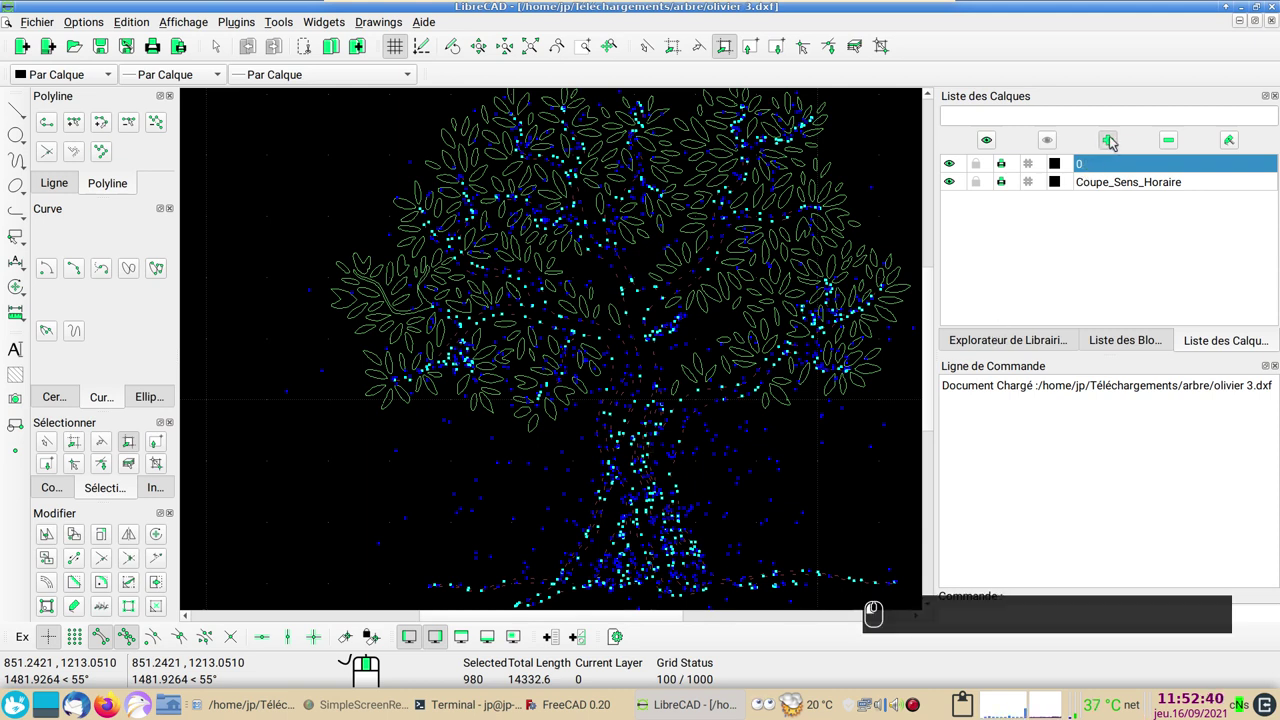
type("tronc")
key("Return")
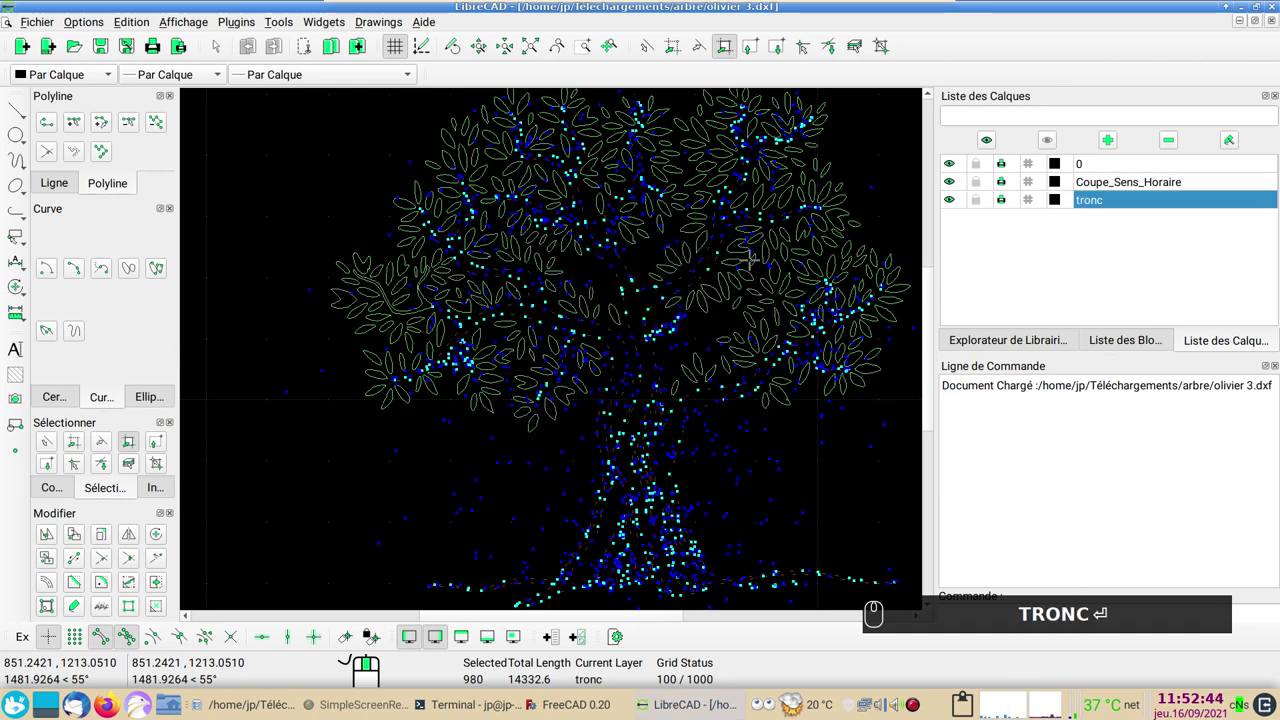
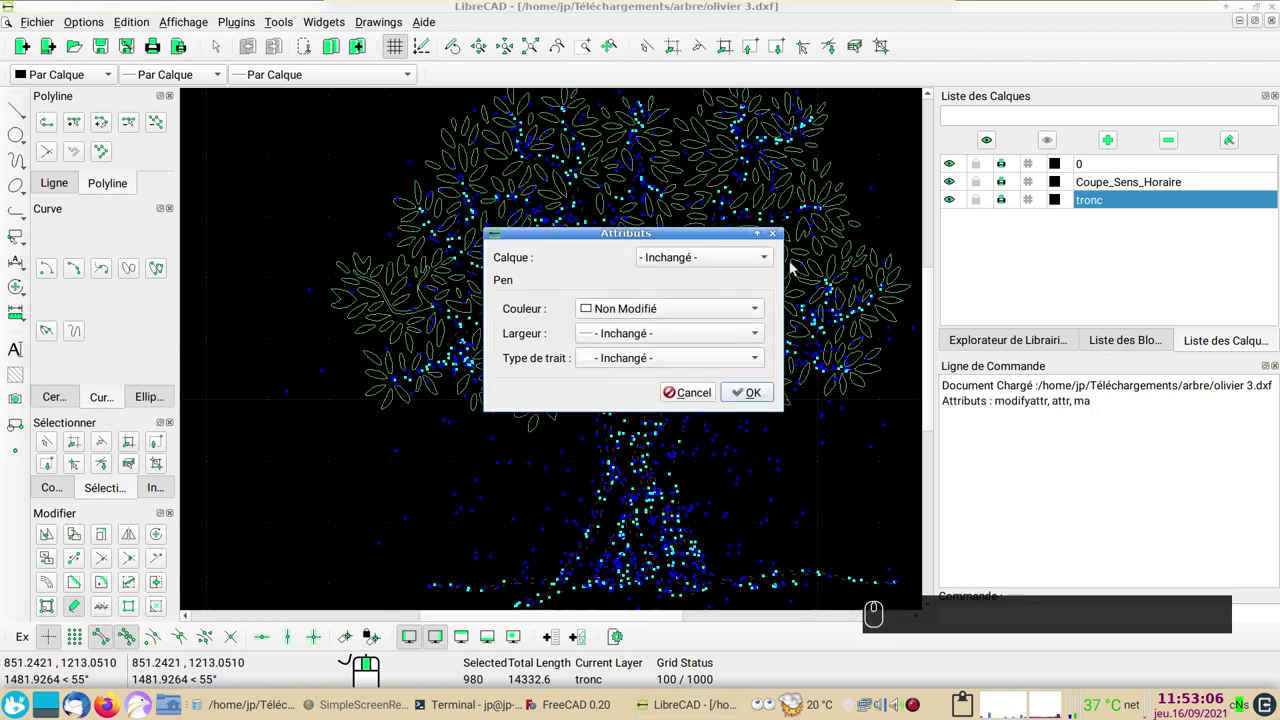
Move the selected trunk and branch outlines onto the tronc layer via Attributes.
left_click(768, 261)
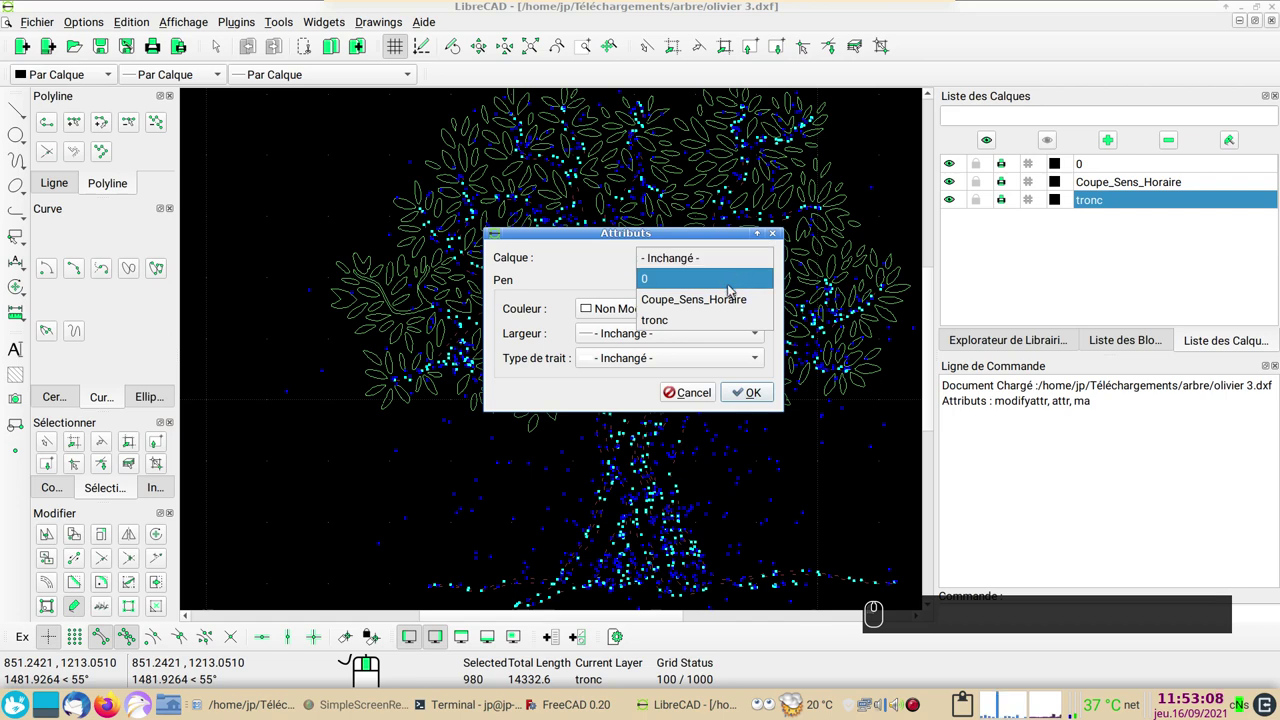
left_click(697, 313)
left_click(743, 389)
left_click_drag(952, 201, 973, 372)
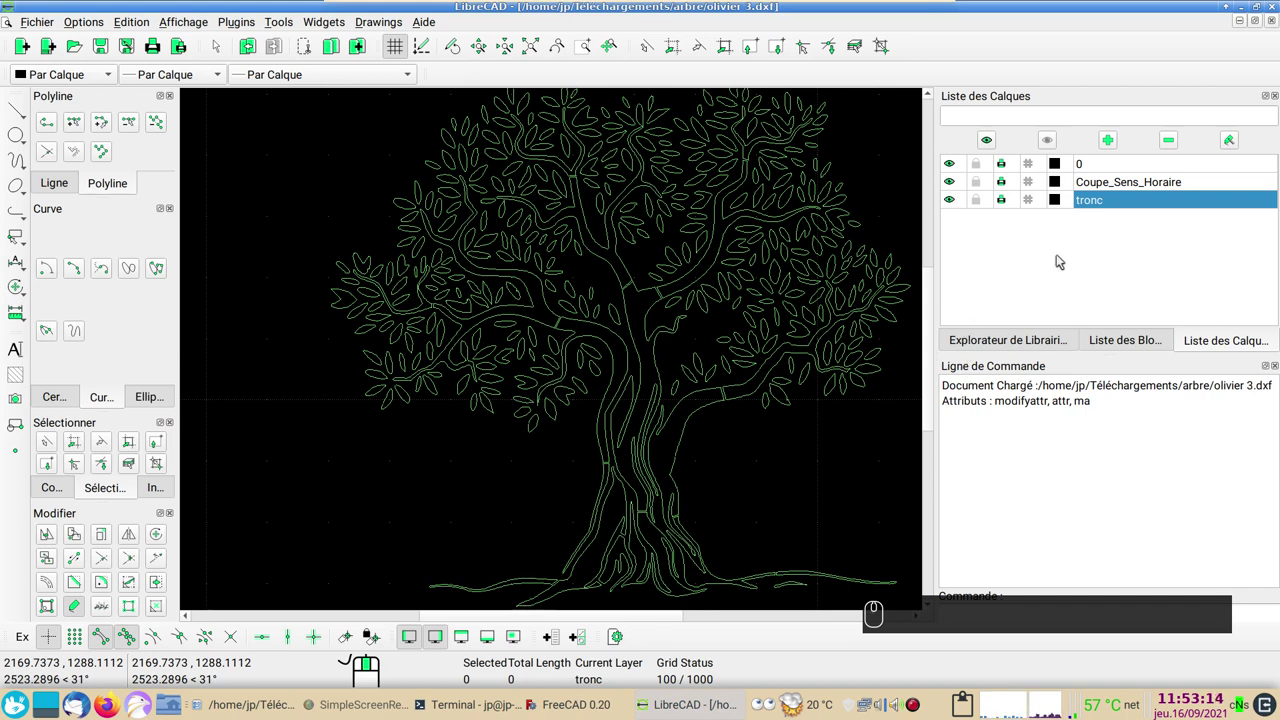
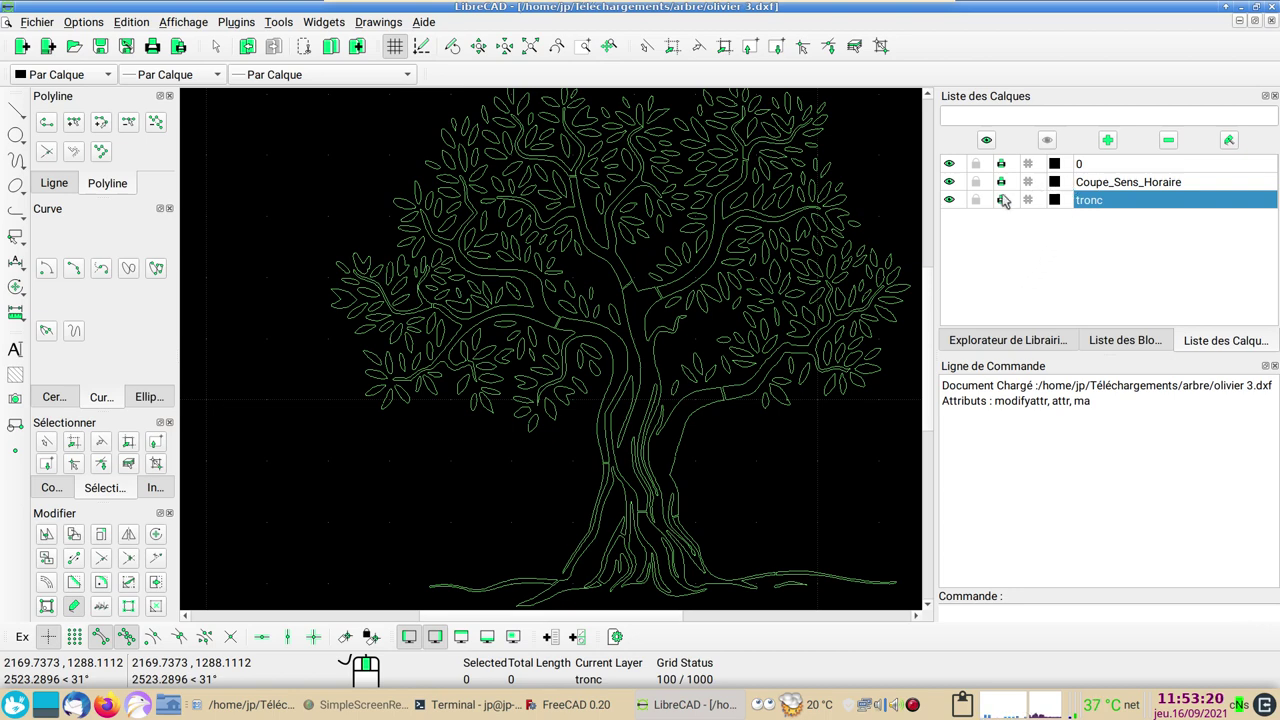
Remove the Coupe_Sens_Horaire layer with its foliage, leaving only trunk and branches.
left_click(955, 185)
left_click(955, 185)
left_click(1078, 184)
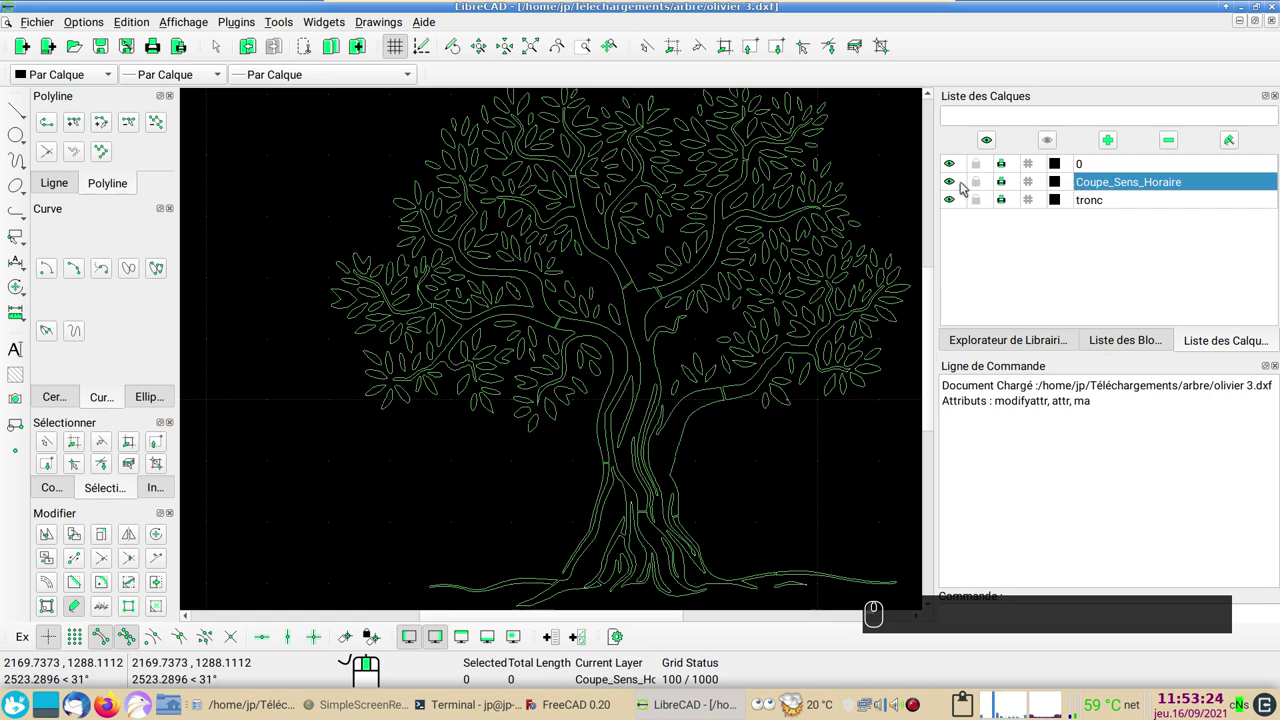
left_click(1170, 142)
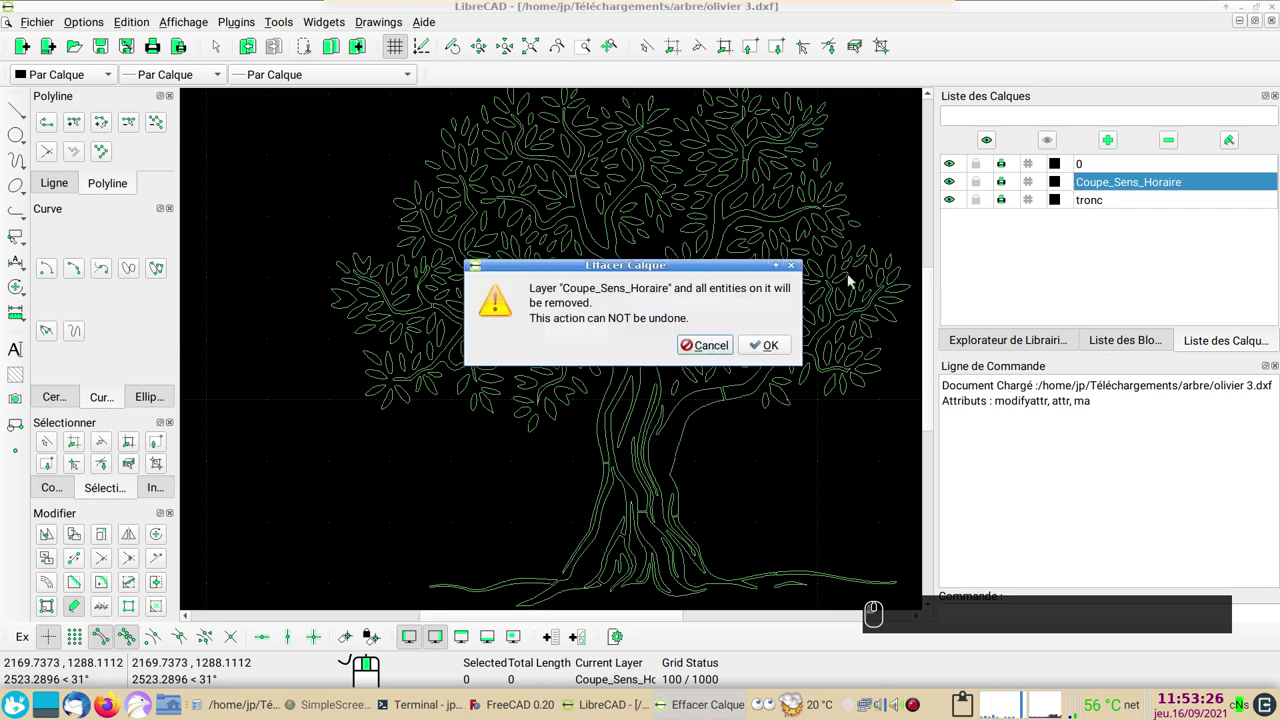
left_click(776, 342)
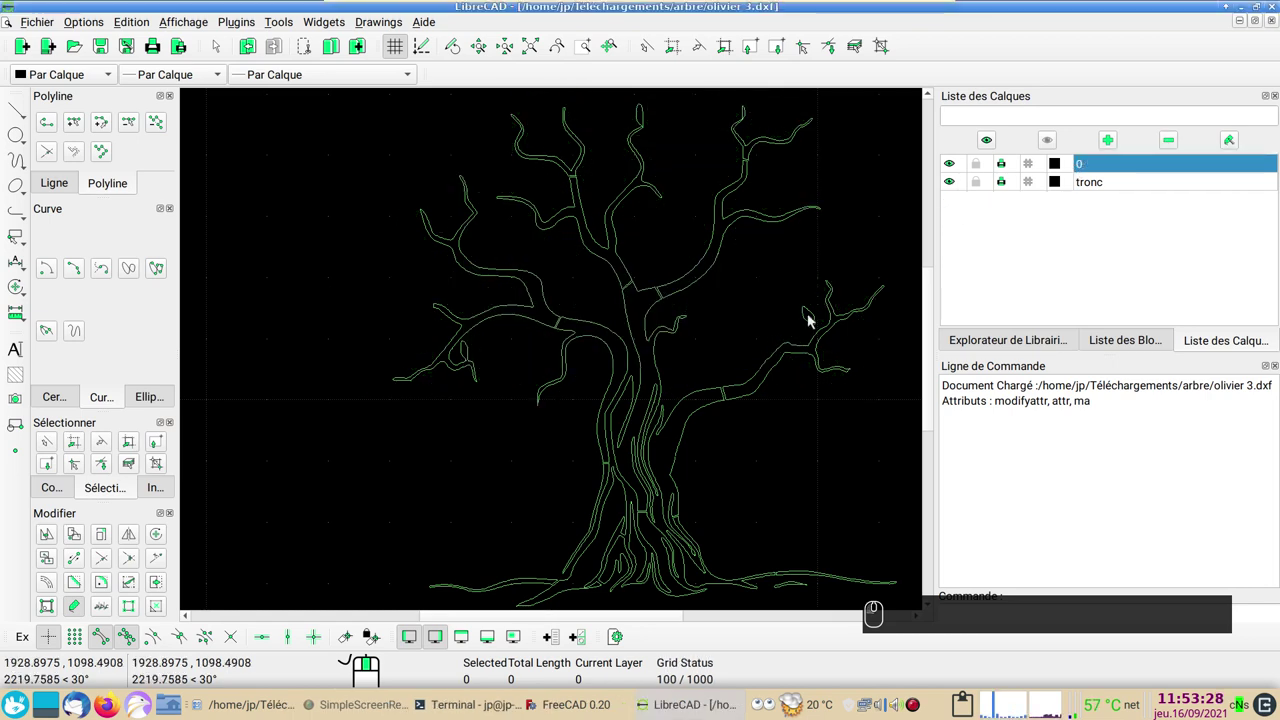
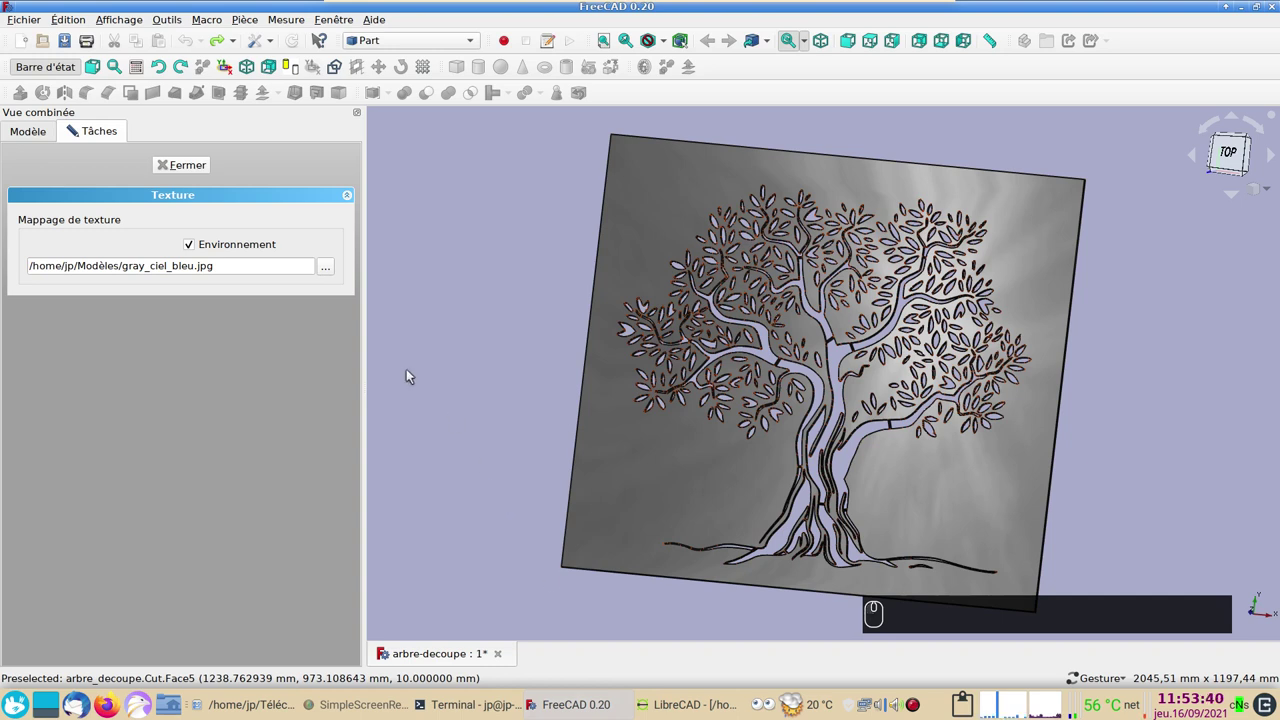
Close the Texture panel and create the new empty document Sans nom1.
left_click(28, 47)
left_click(204, 168)
left_click(484, 305)
left_click(16, 41)
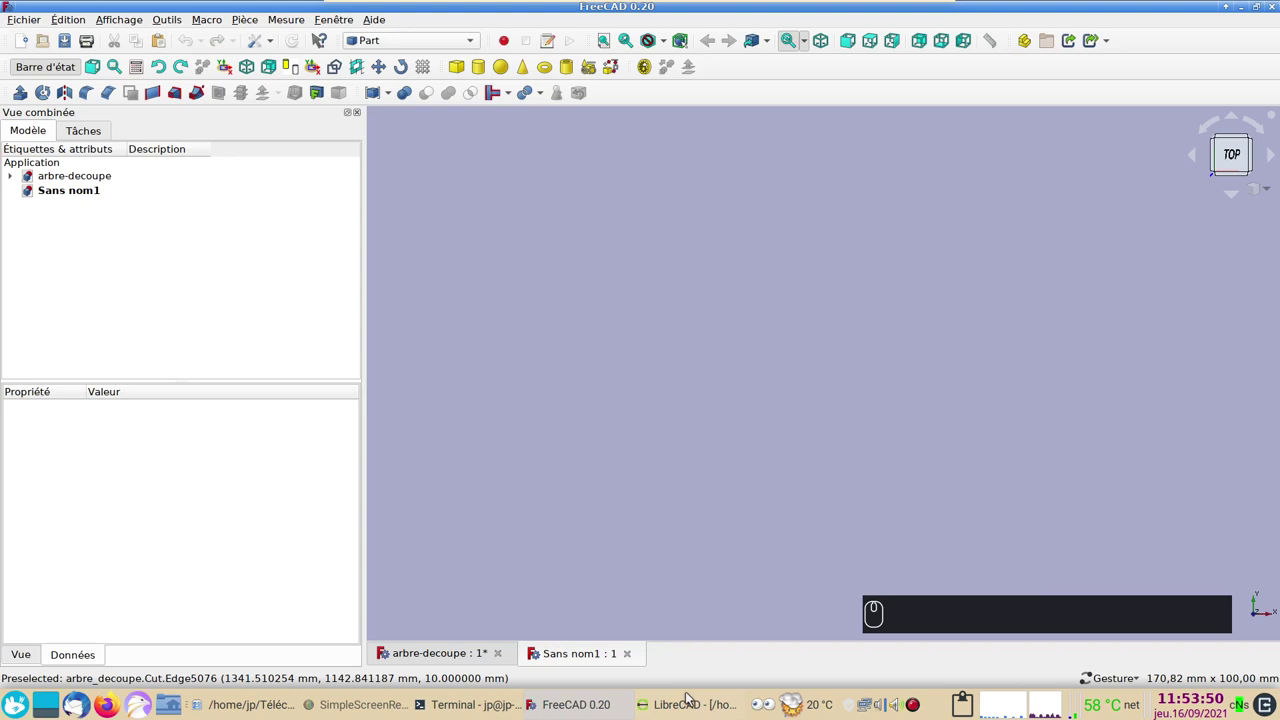
Close the modified olivier 3.dxf drawing in LibreCAD.
left_click(685, 708)
left_click(693, 679)
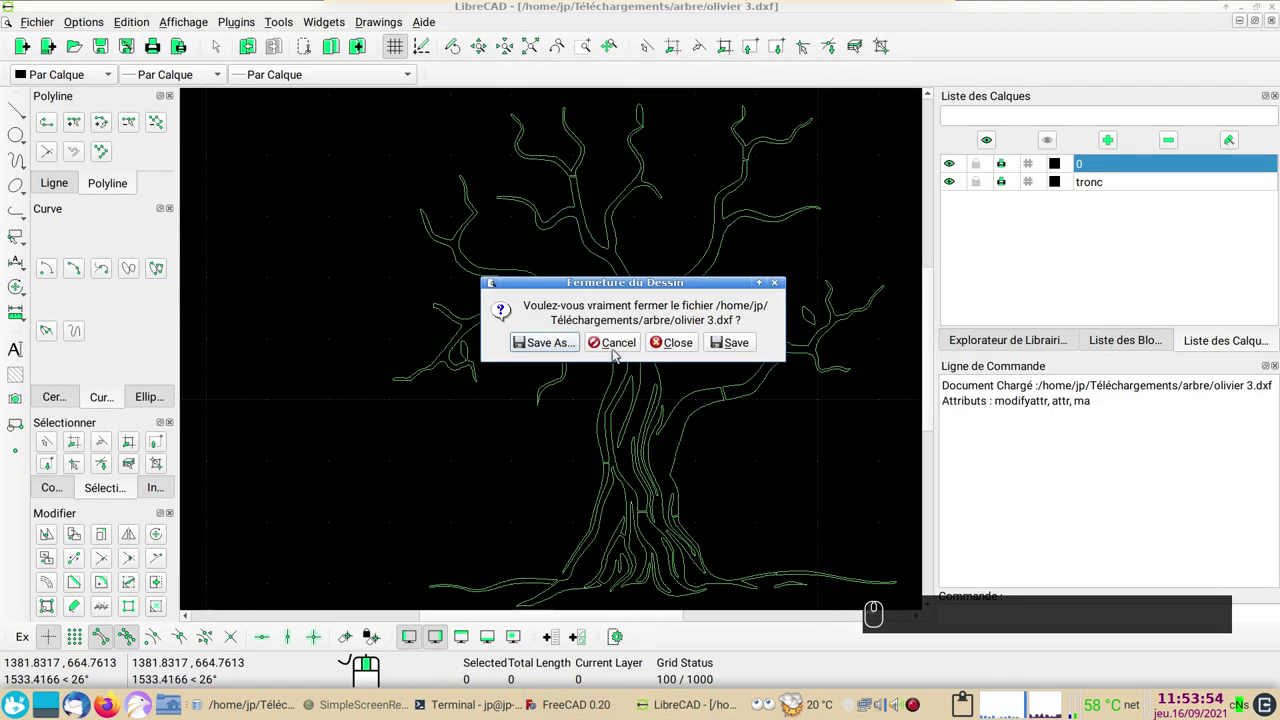
left_click(671, 343)
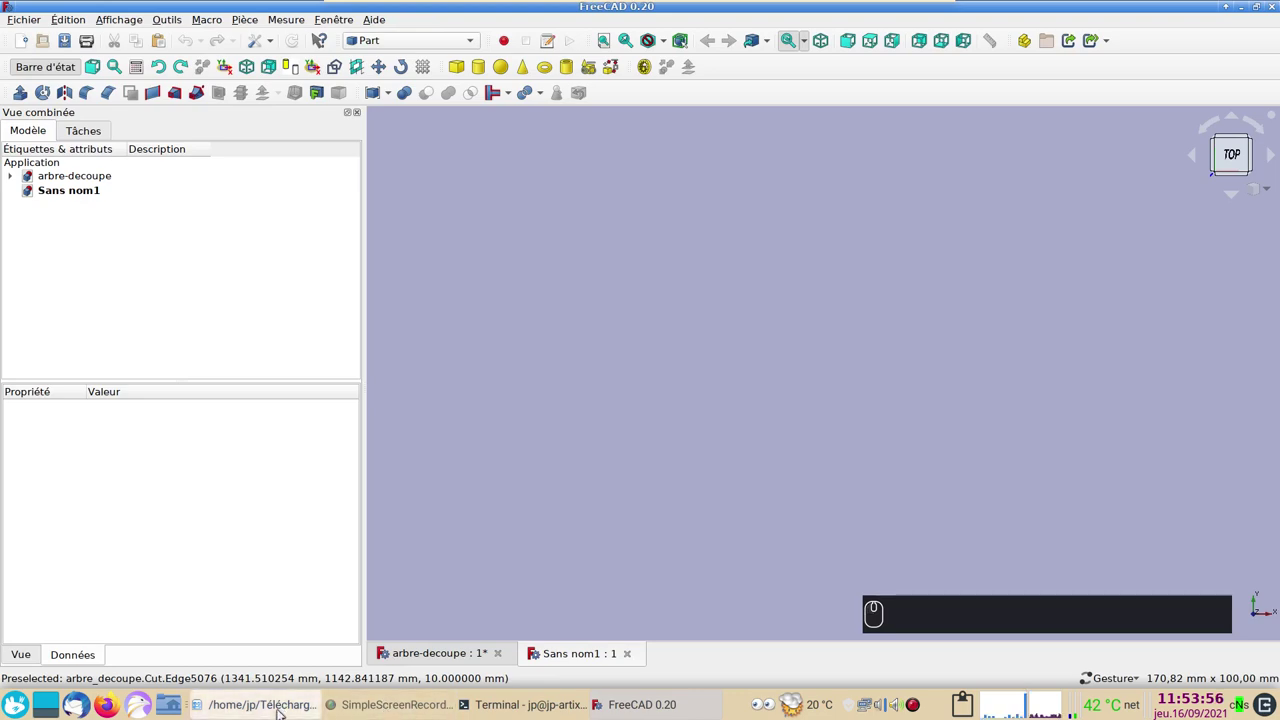
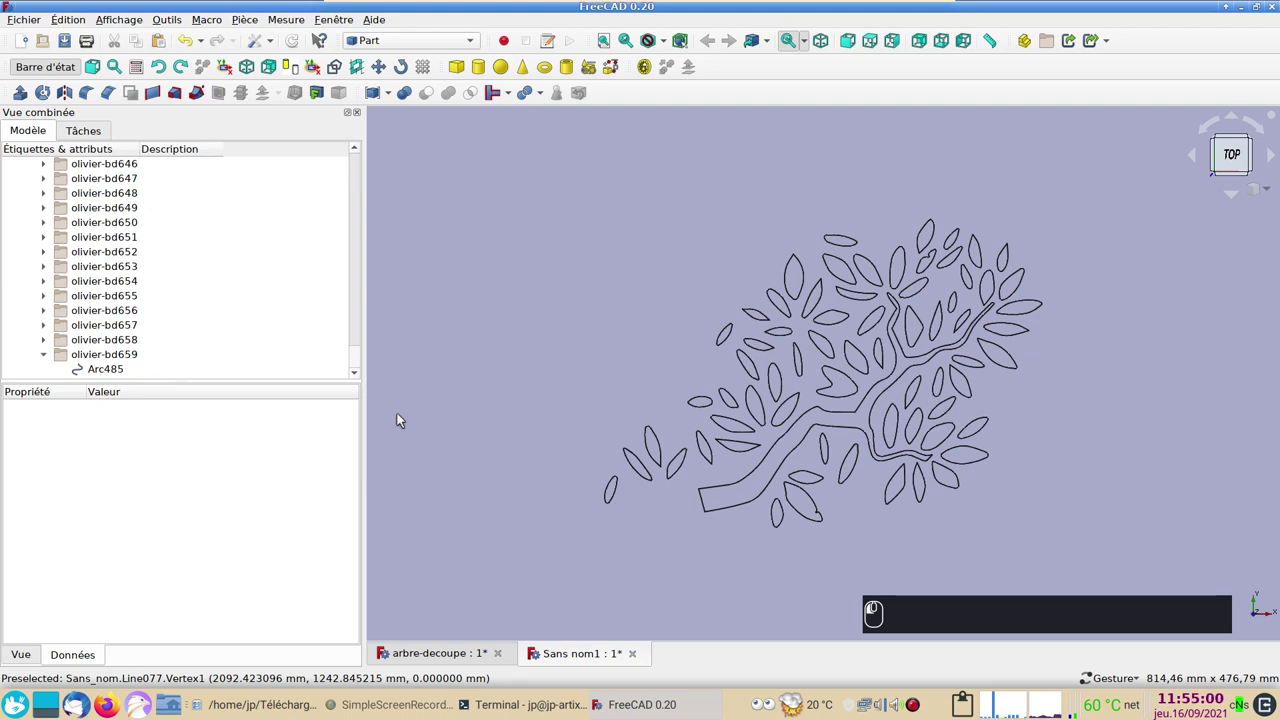
Import the olive branch DXF into Sans nom1 as olivier-bd groups.
left_click(409, 393)
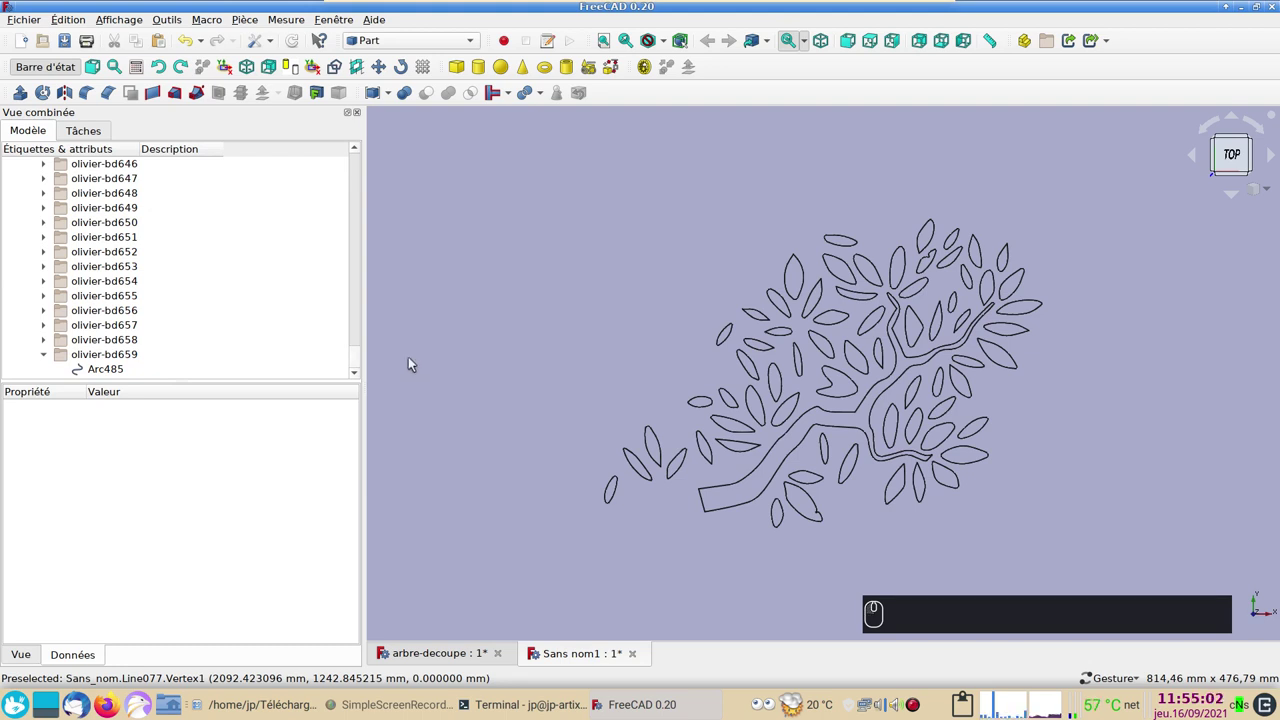
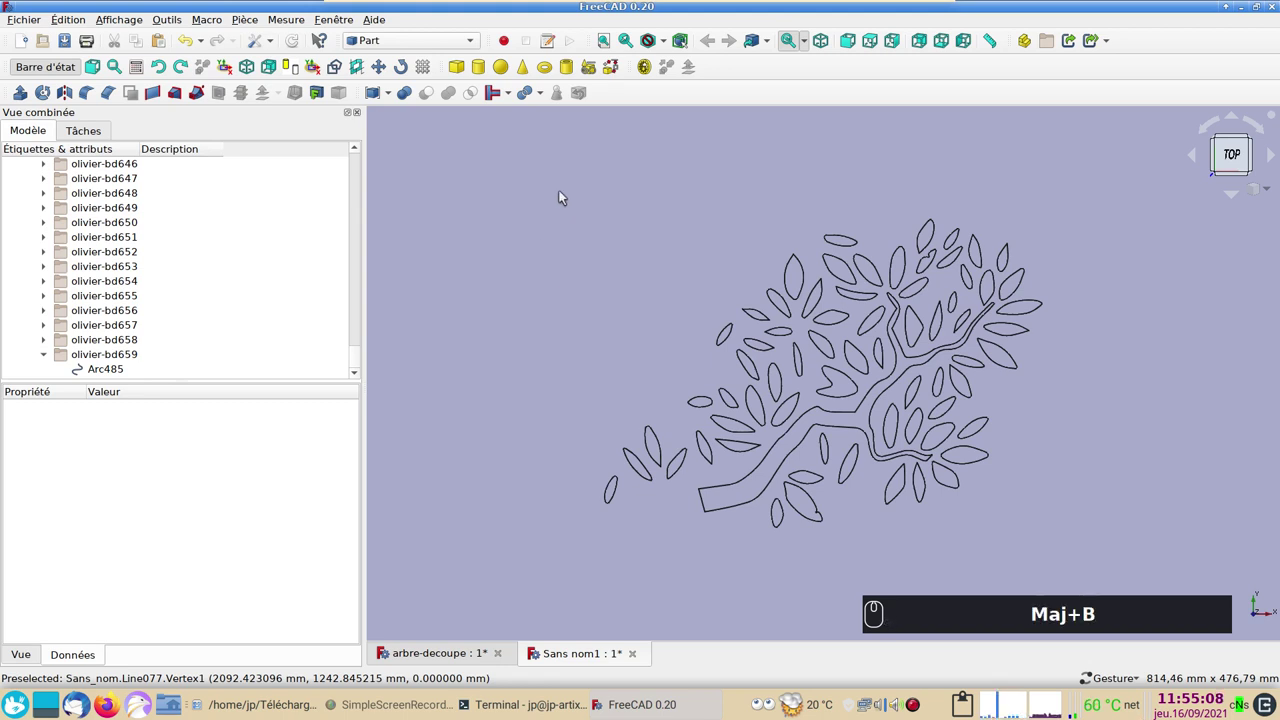
Box-select all imported branch geometry and switch to the Draft workbench.
left_click_drag(559, 191, 1077, 582)
left_click_drag(1077, 574, 585, 264)
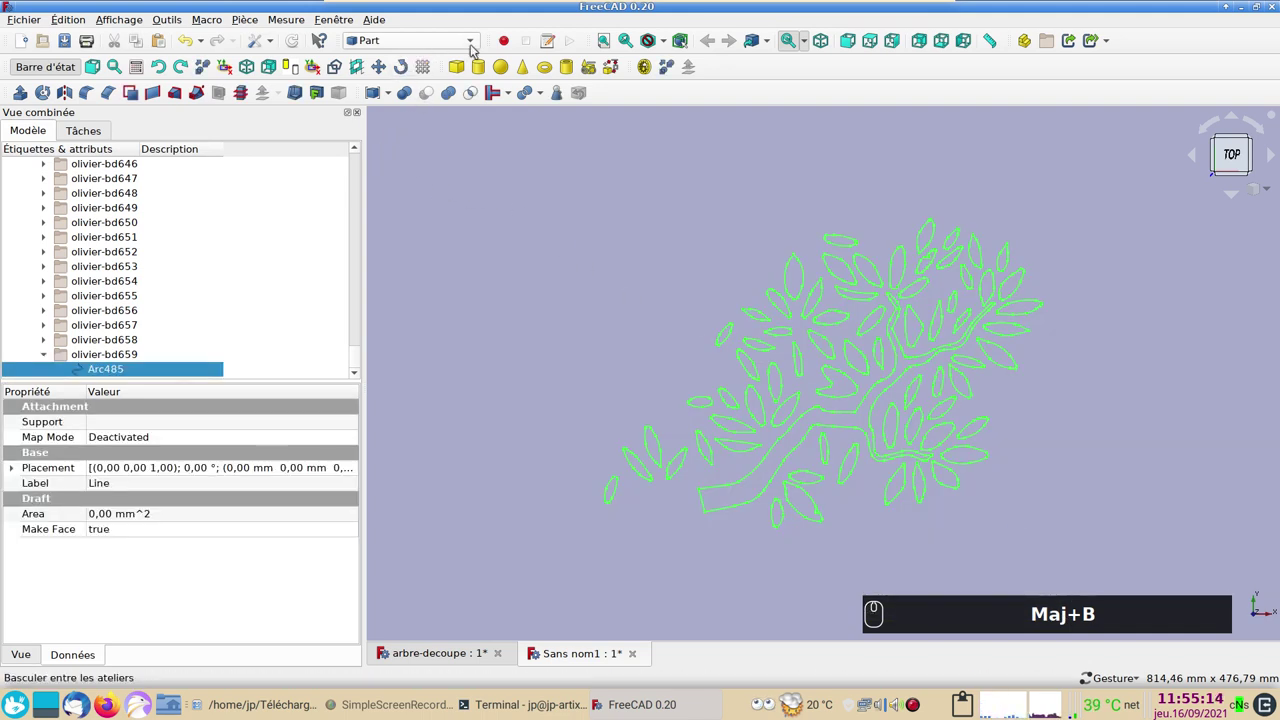
left_click(478, 43)
left_click(450, 30)
Convert the selected branch outline into a single Sketch with Draft to Sketch.
left_click(462, 67)
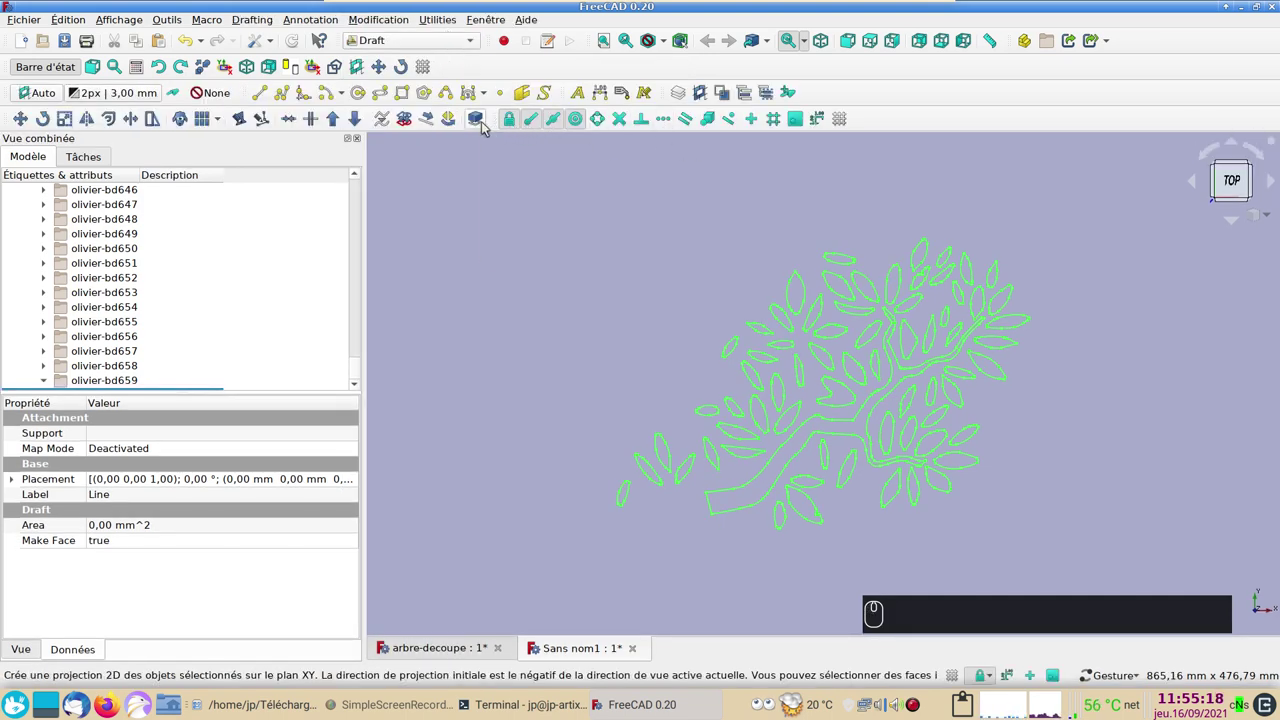
left_click(407, 121)
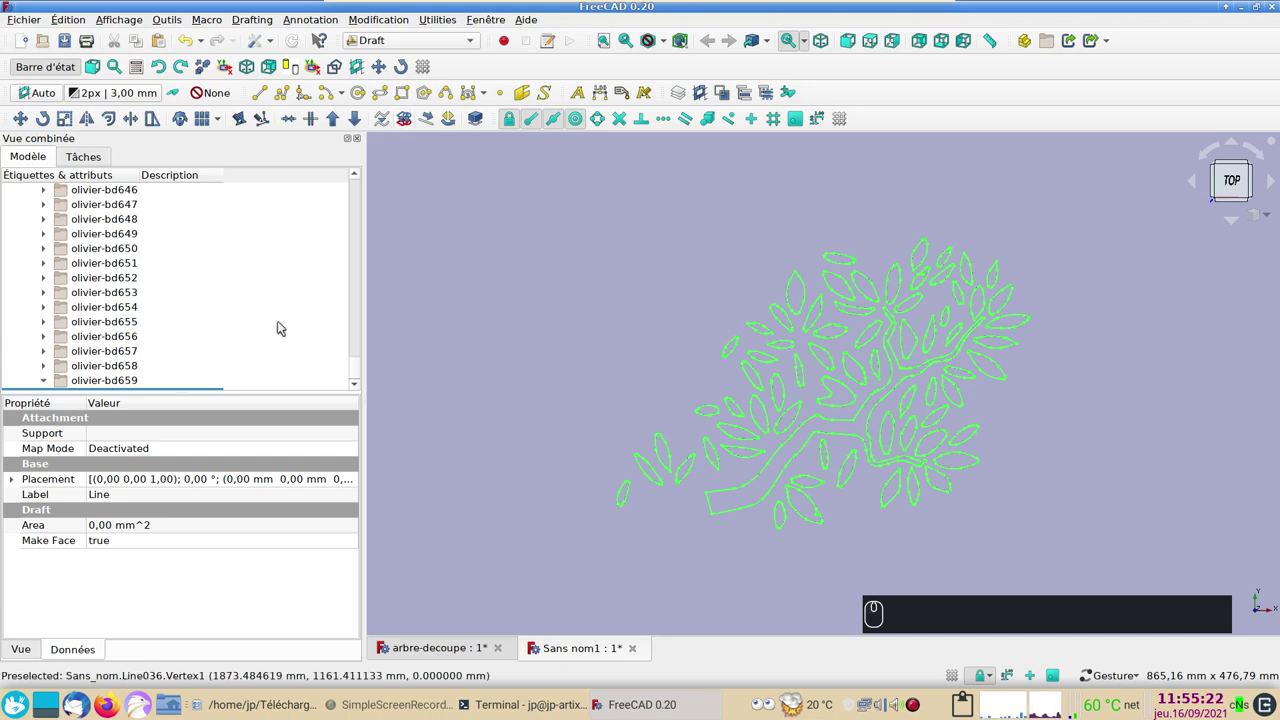
left_click(358, 368)
left_click(102, 388)
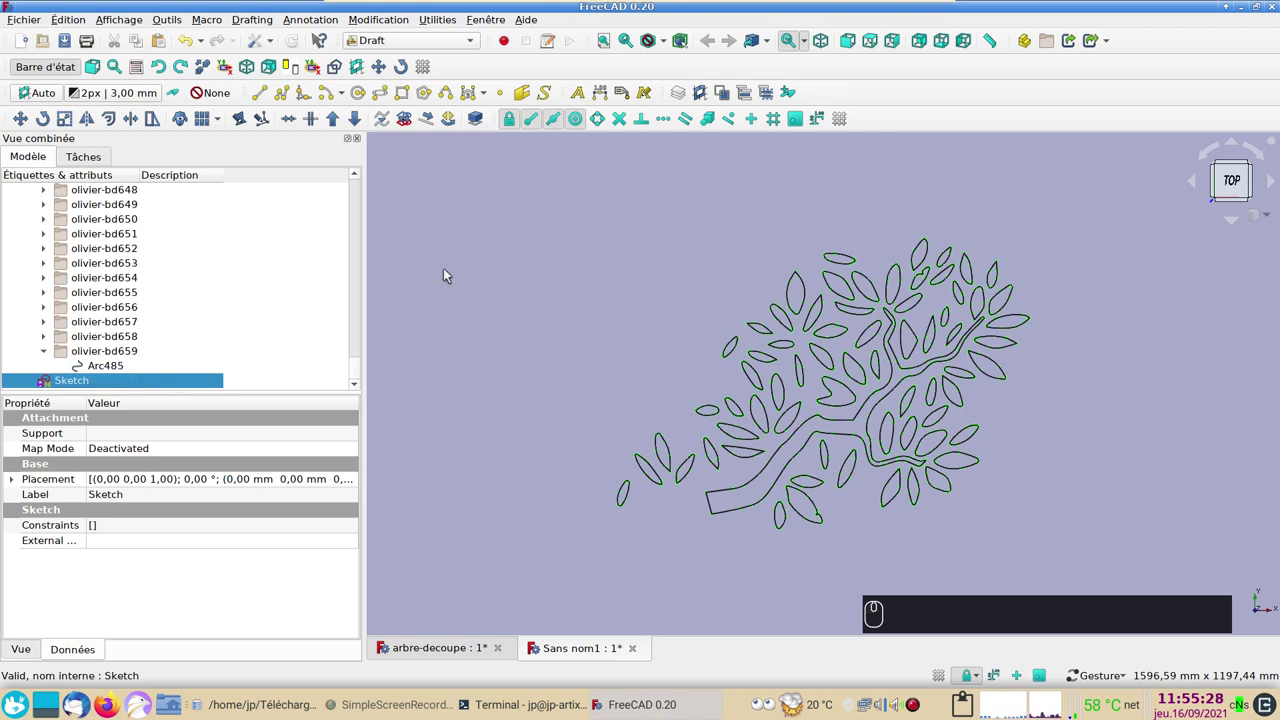
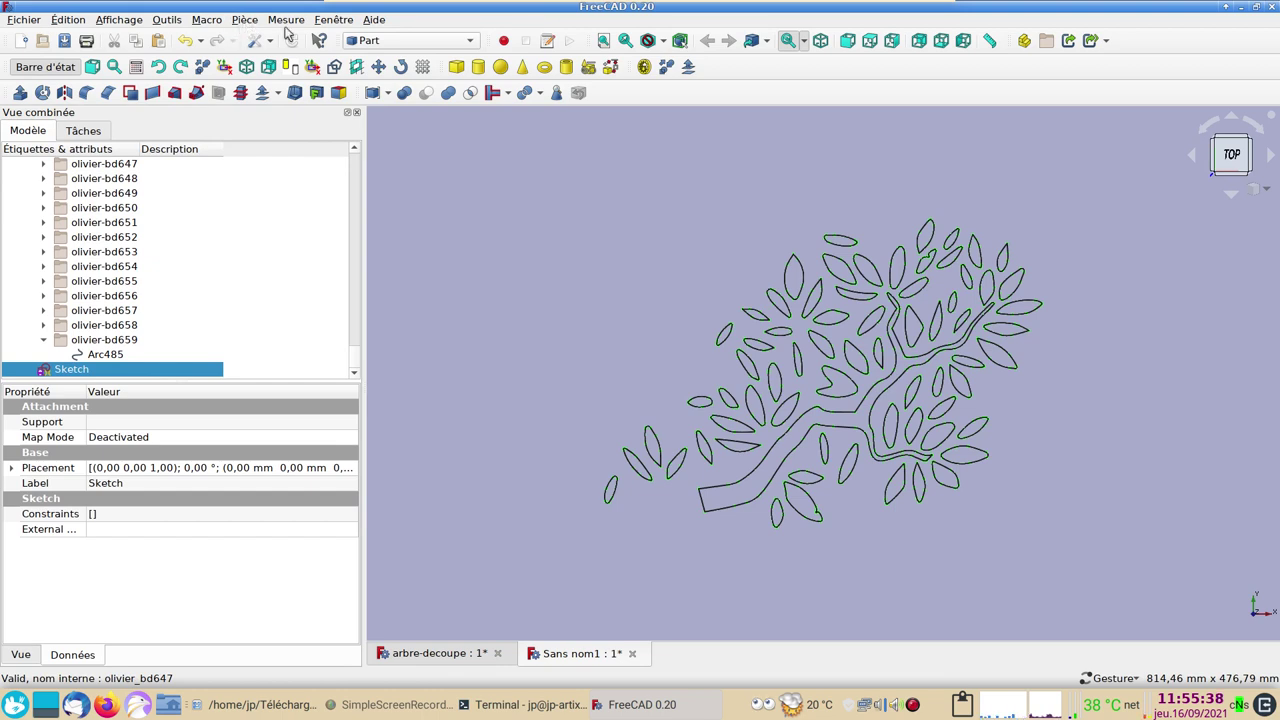
Activate the Sketcher workbench for the olive branch Sketch.
left_click(416, 43)
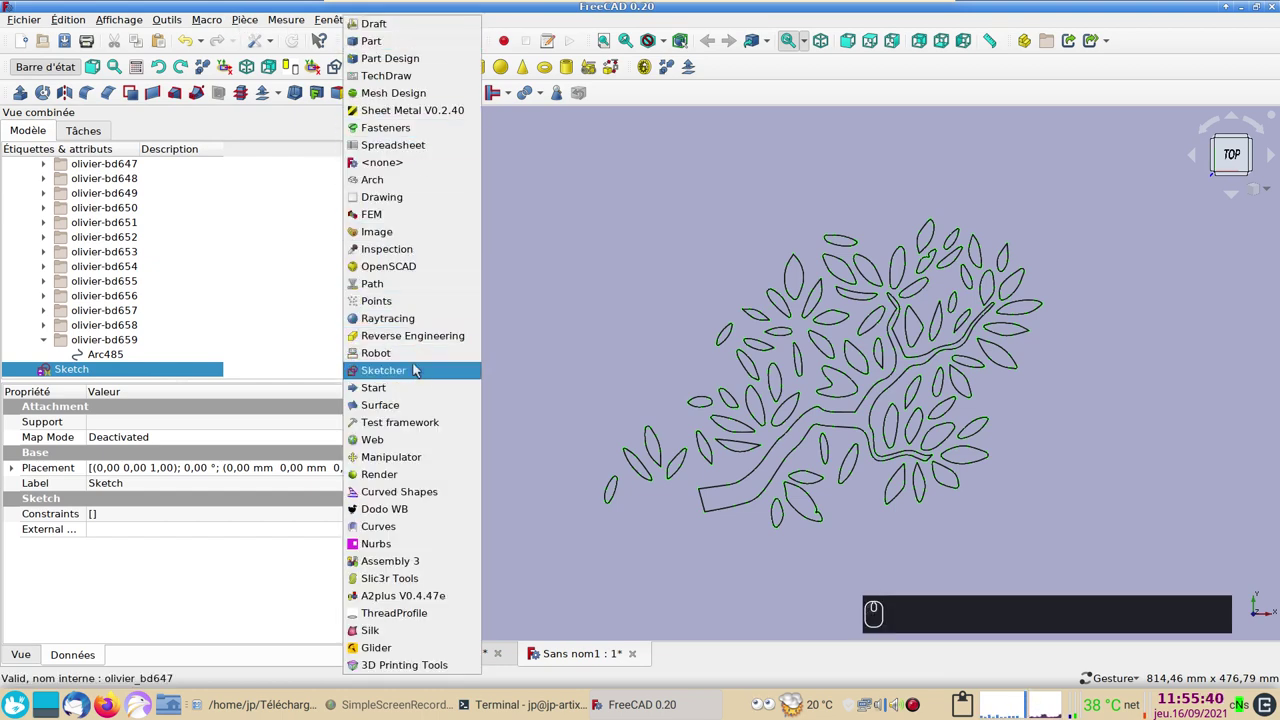
left_click(418, 379)
middle_click(419, 366)
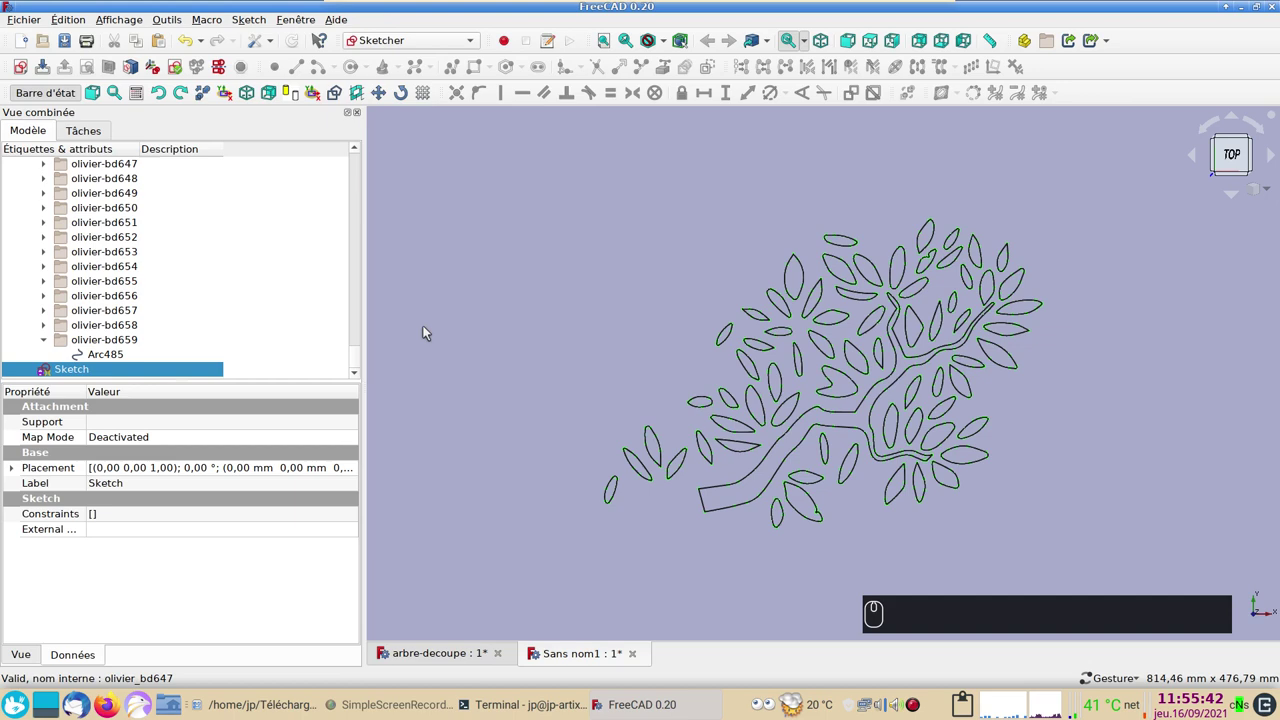
Validate the sketch, finding 658 missing coincidences, and dismiss the report.
left_click(251, 20)
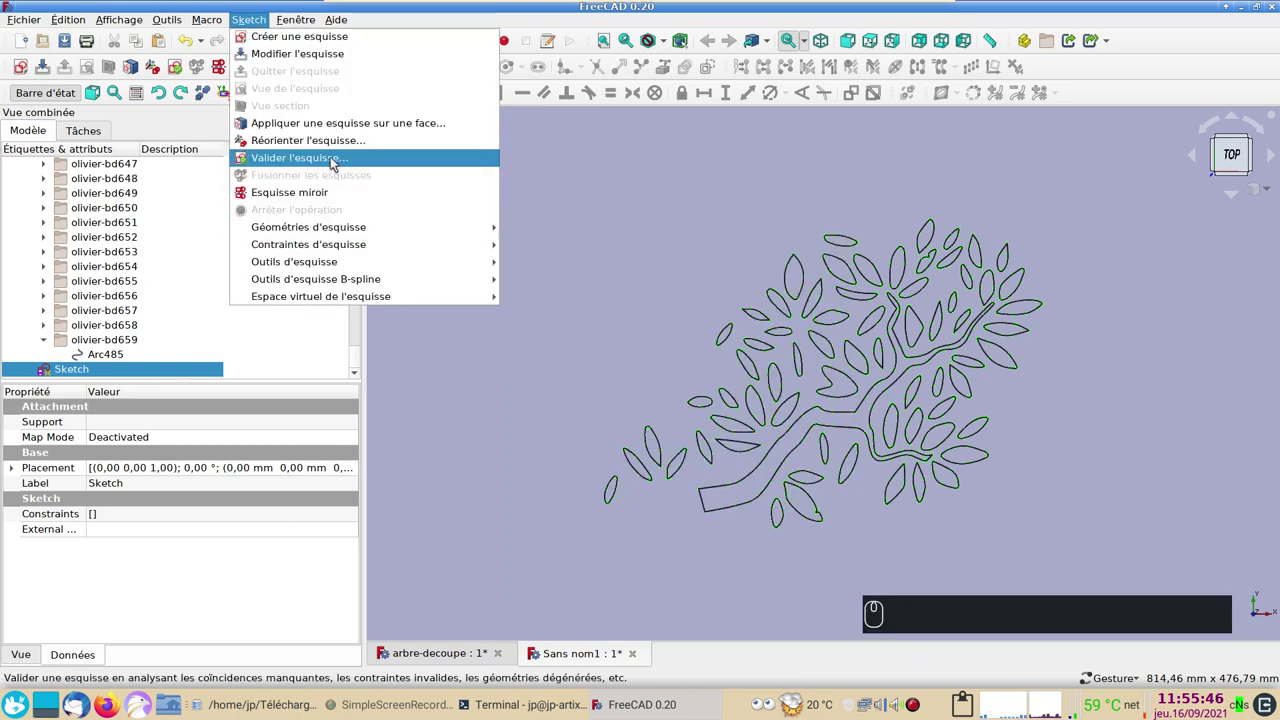
left_click(333, 161)
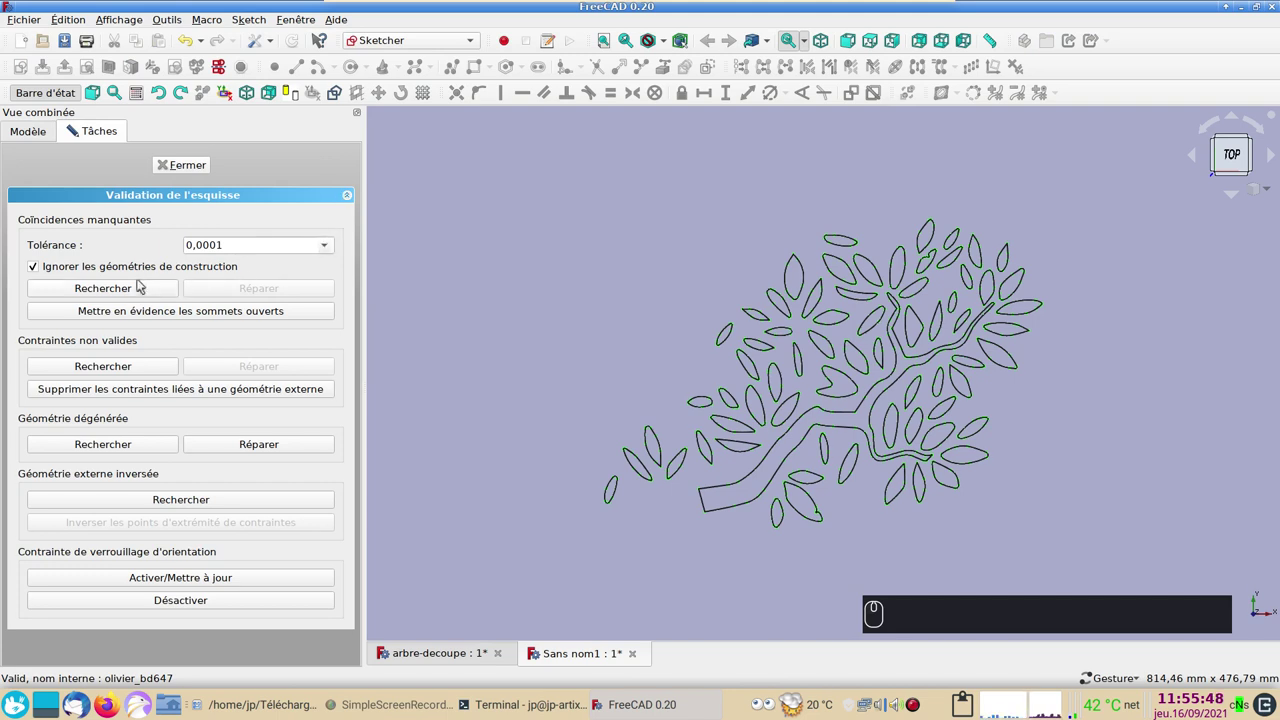
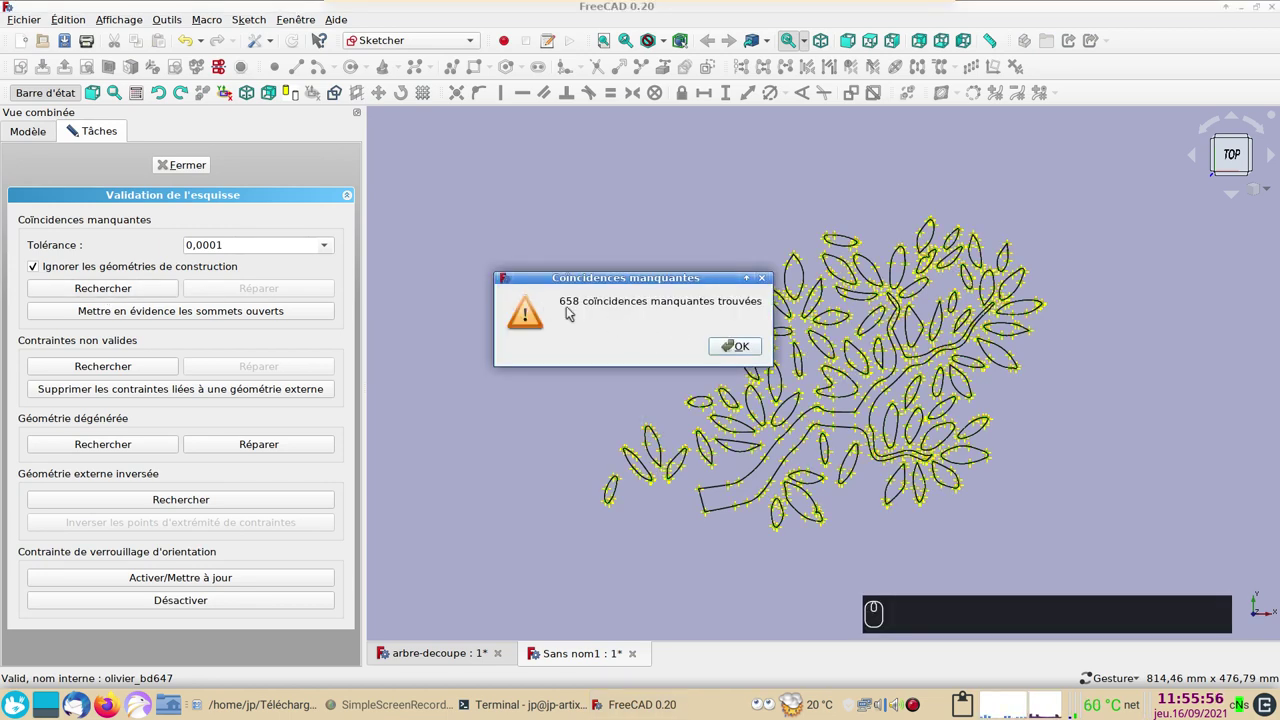
left_click(732, 344)
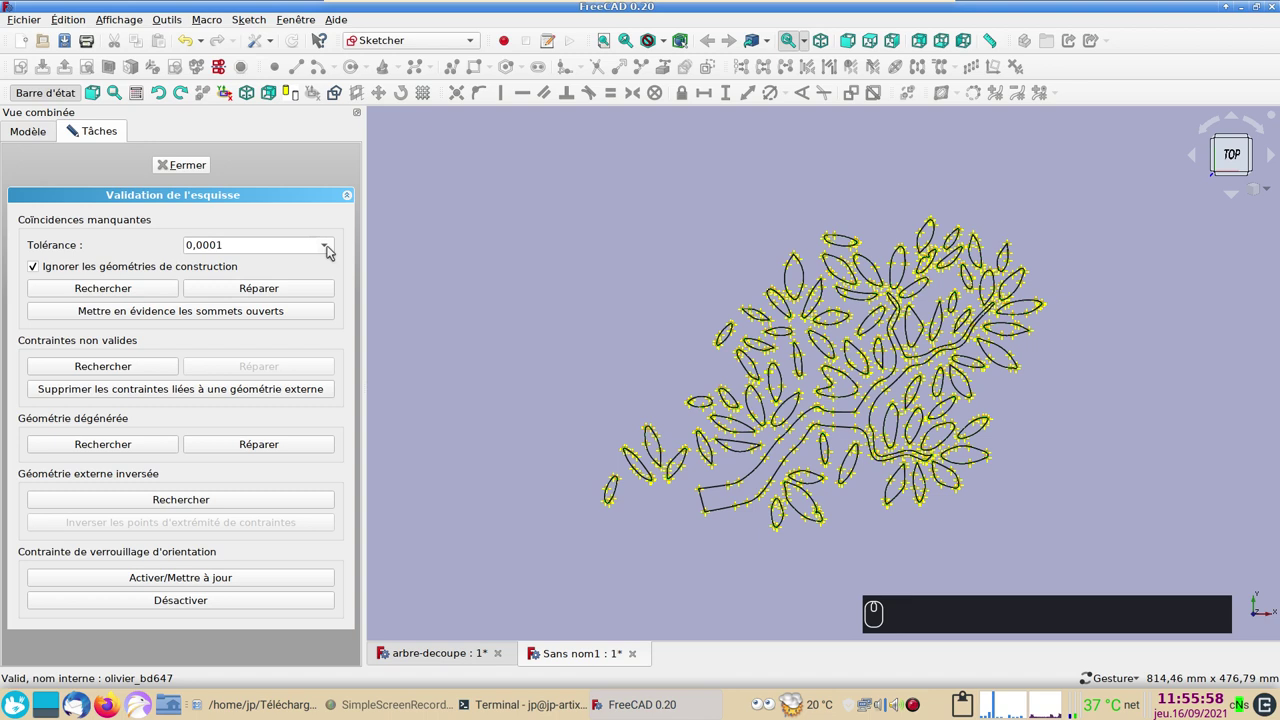
Raise the tolerance to 0.01, search again for missing coincidences and close validation.
left_click(330, 251)
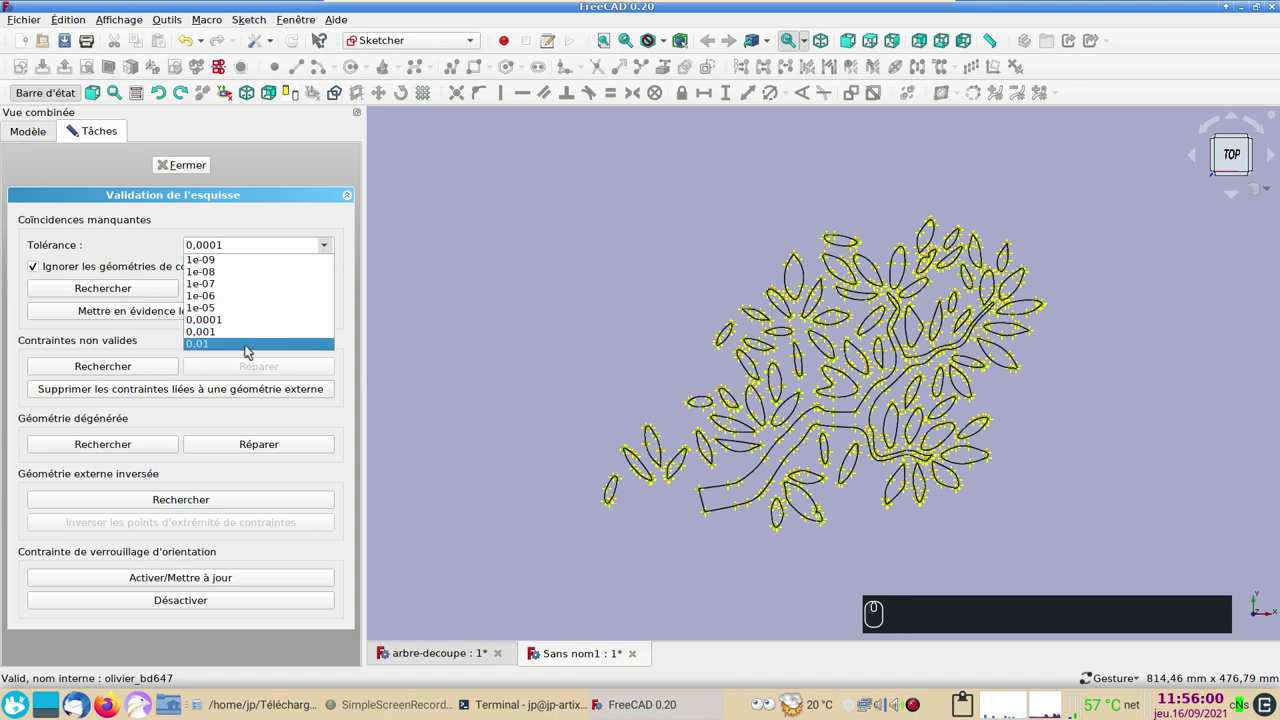
left_click(248, 349)
left_click(136, 293)
left_click(731, 343)
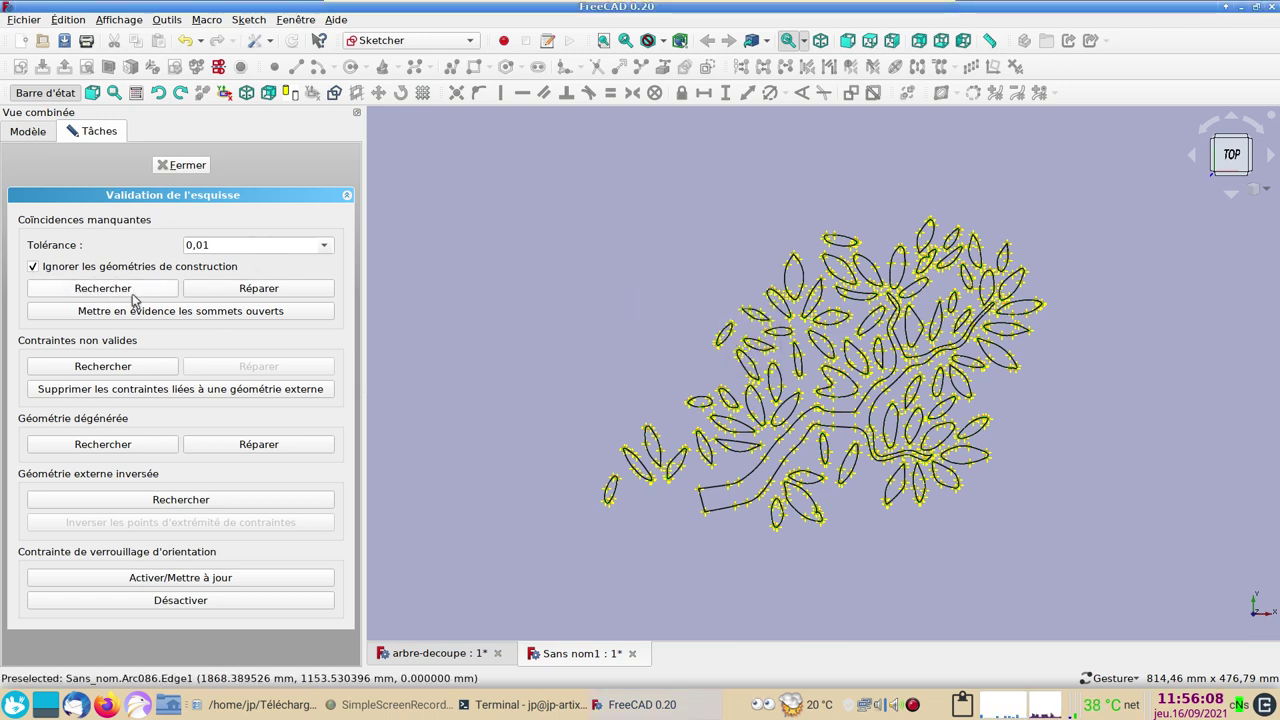
left_click(226, 289)
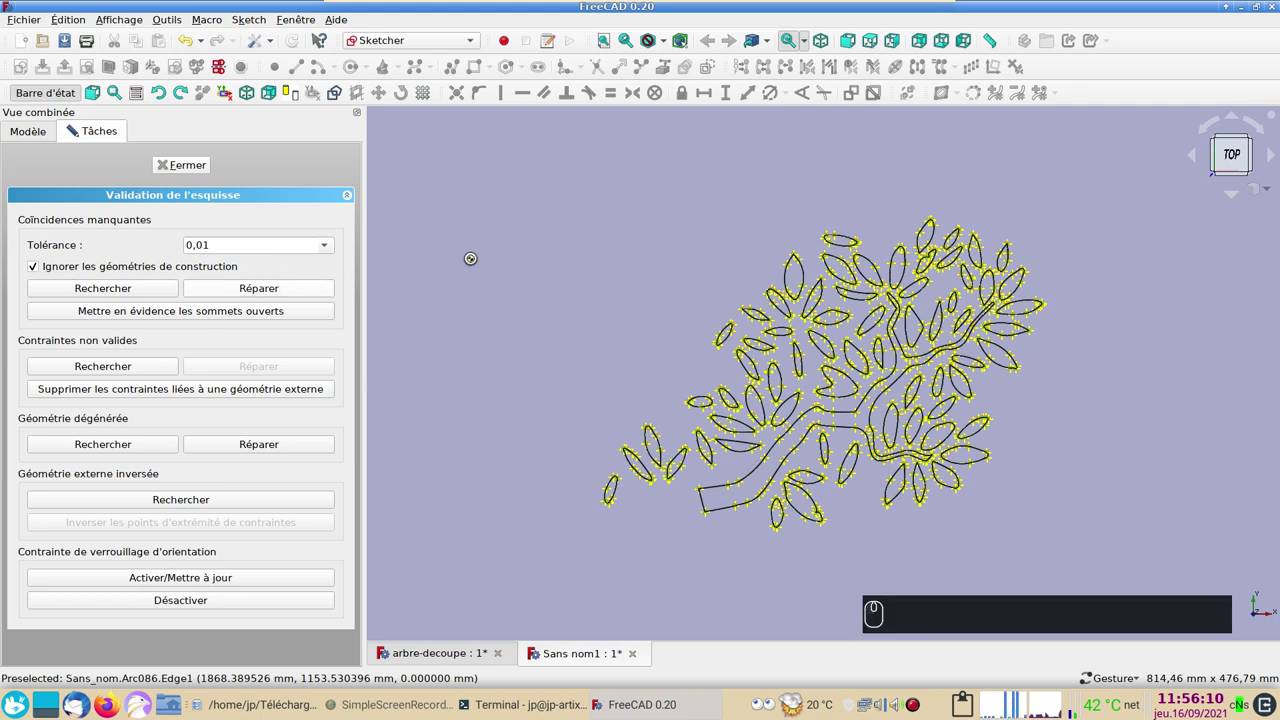
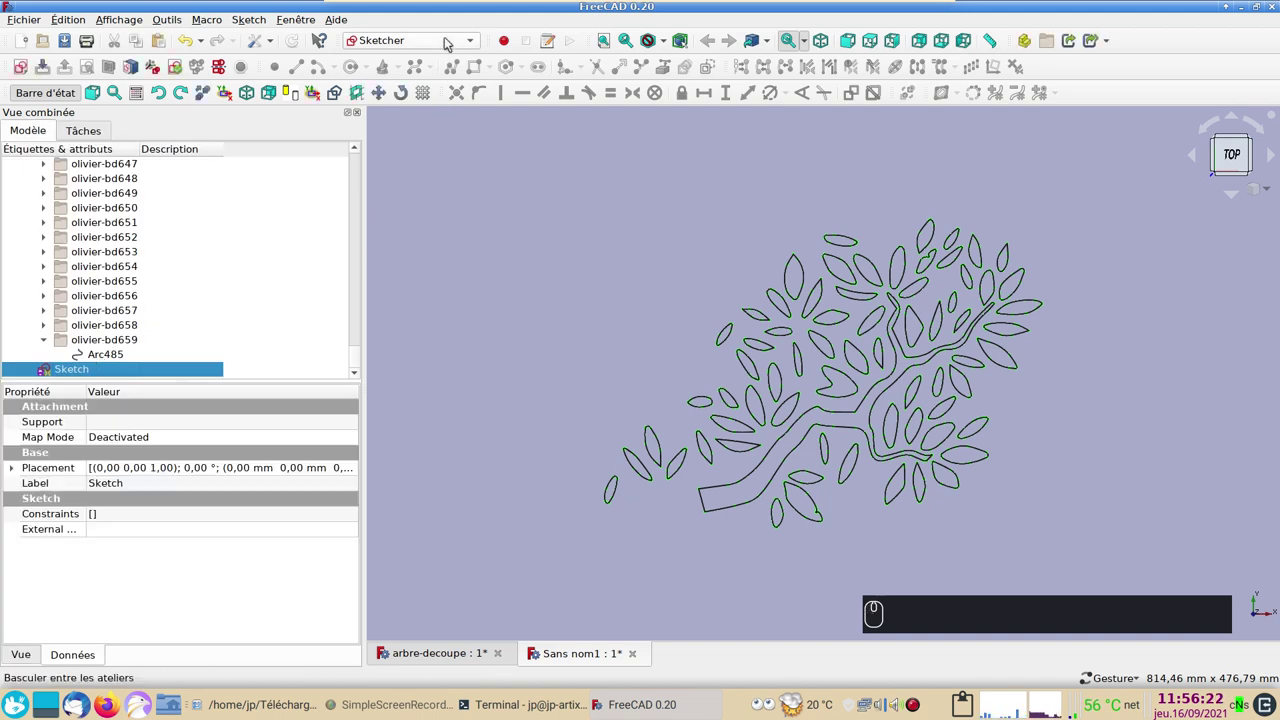
Switch to the Part workbench and the arbre-decoupe document tab.
left_click(471, 41)
left_click(452, 28)
left_click(421, 45)
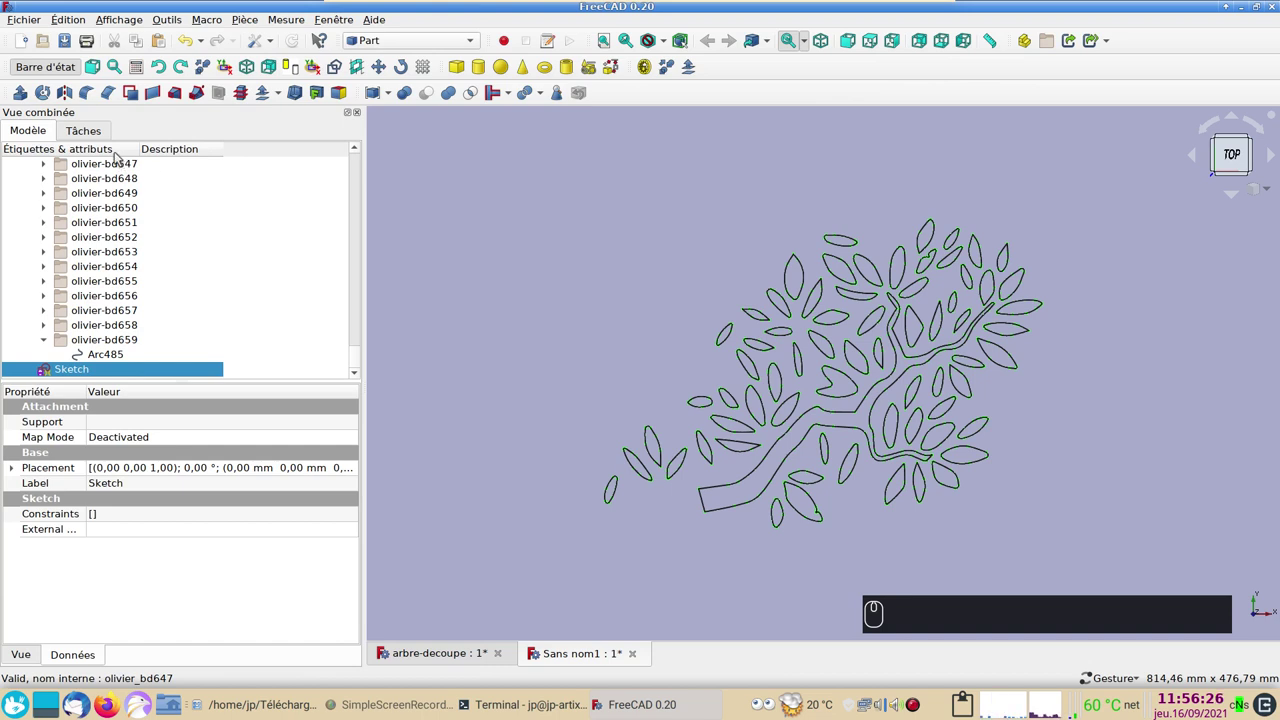
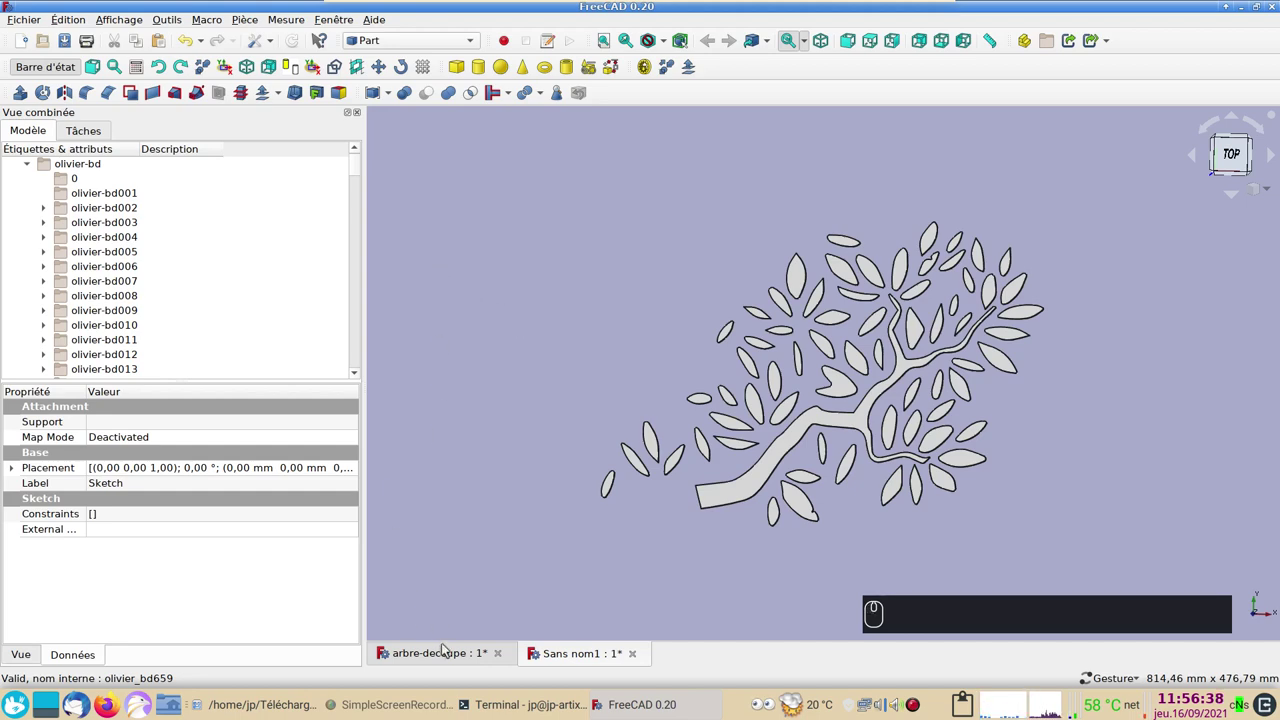
left_click(447, 653)
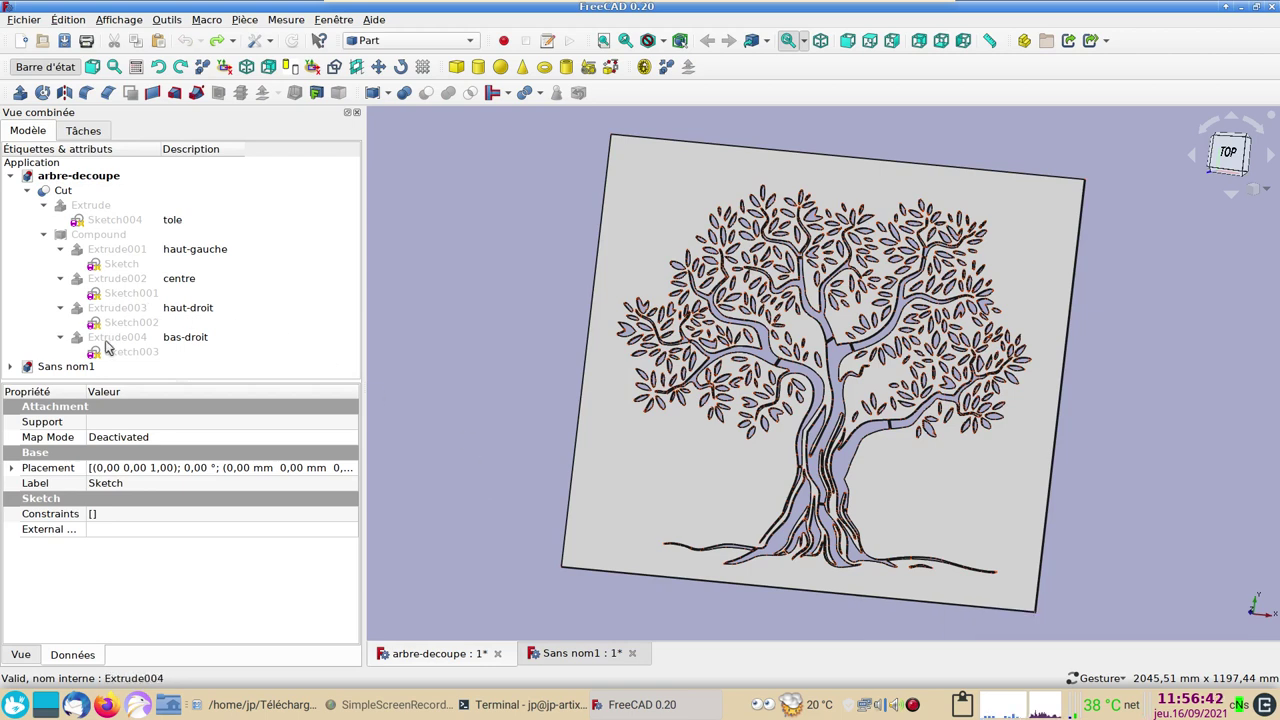
left_click(112, 338)
key("space")
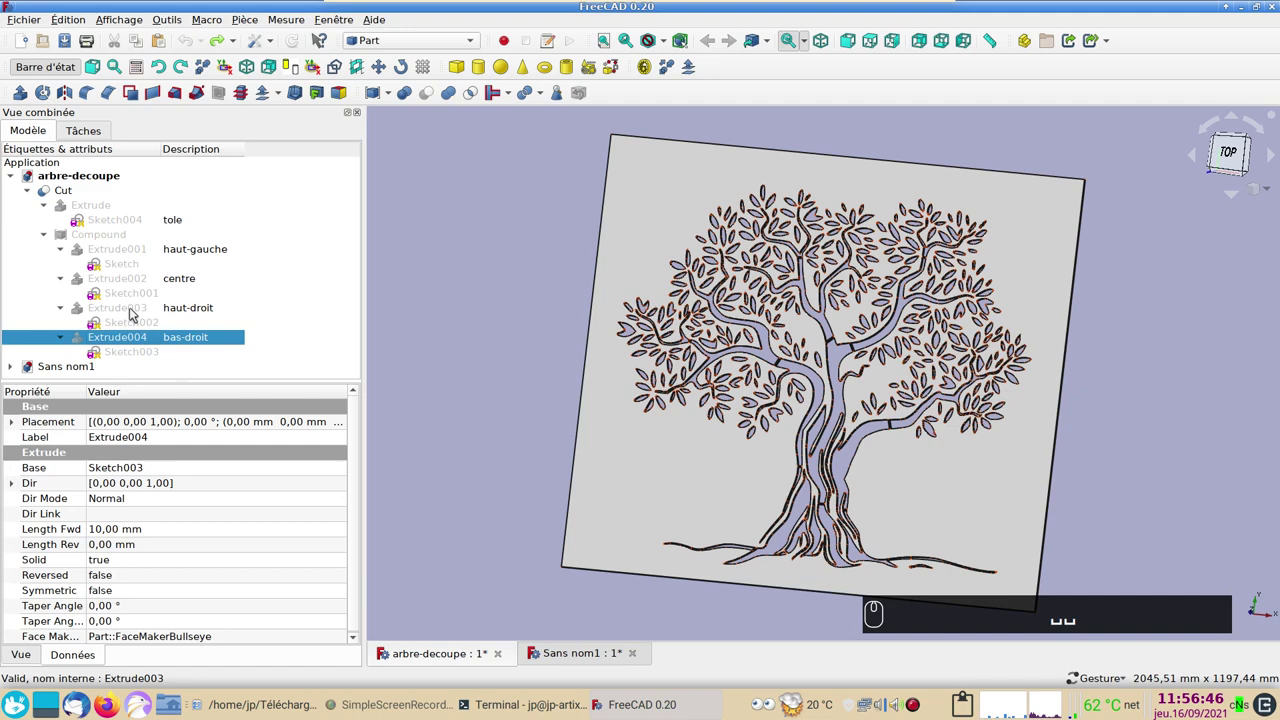
left_click(132, 311)
left_click(132, 312)
left_click(129, 284)
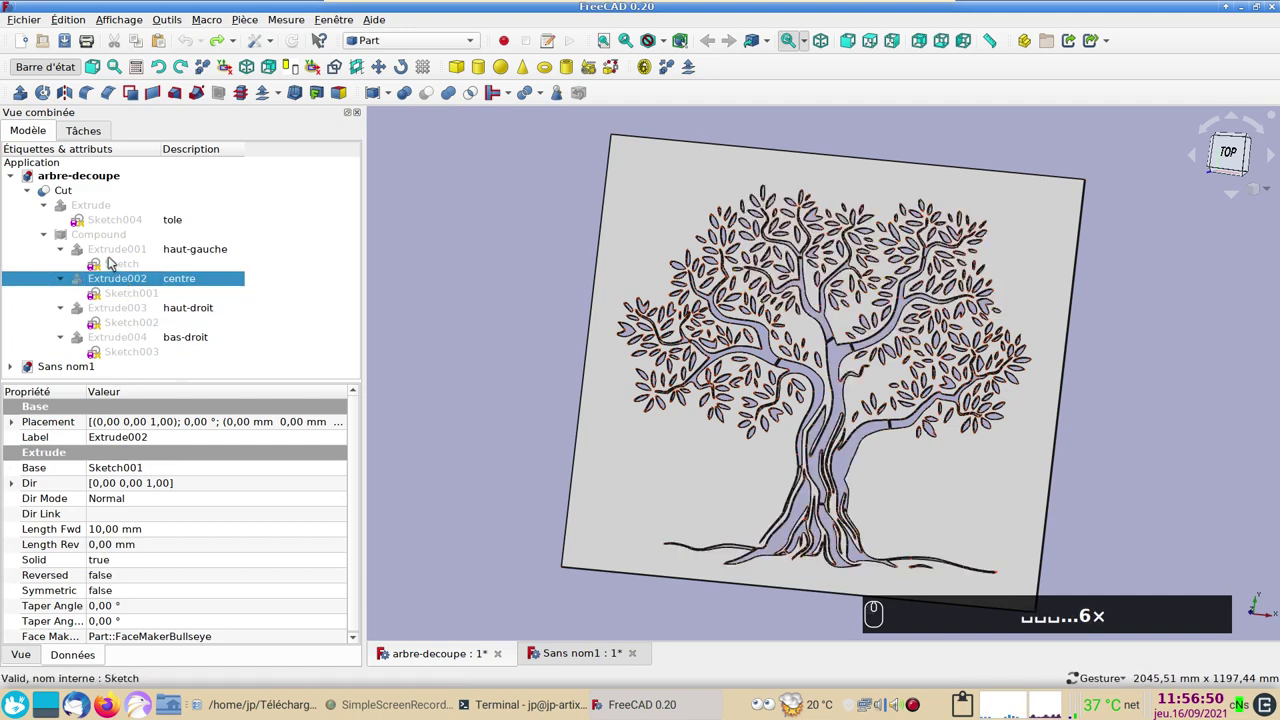
left_click(114, 253)
left_click_drag(94, 237, 95, 236)
left_click(95, 236)
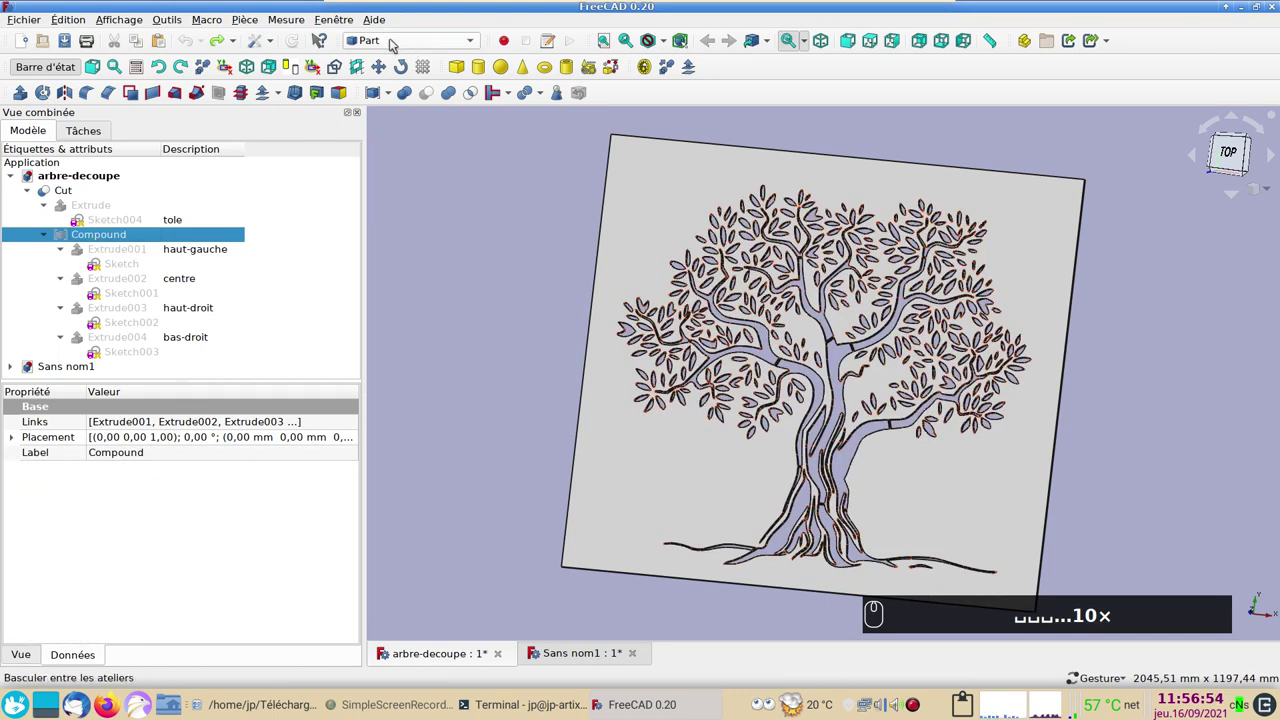
left_click(394, 90)
left_click(459, 252)
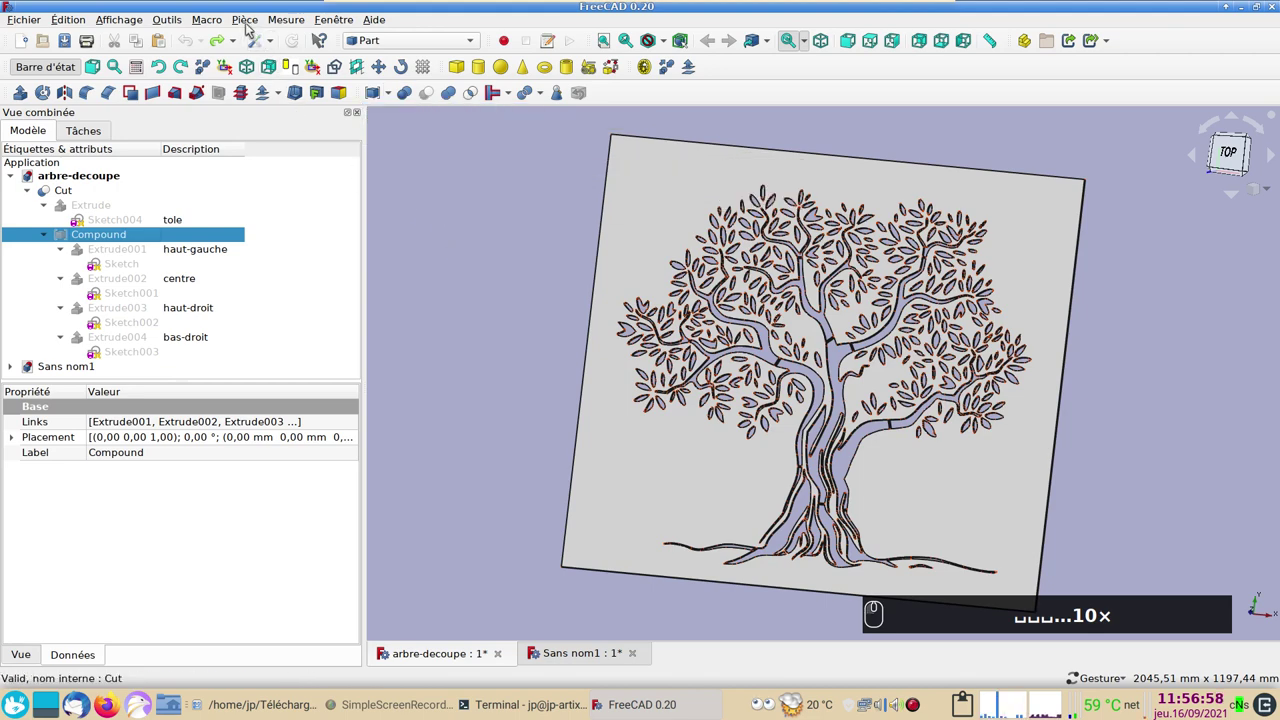
left_click(247, 26)
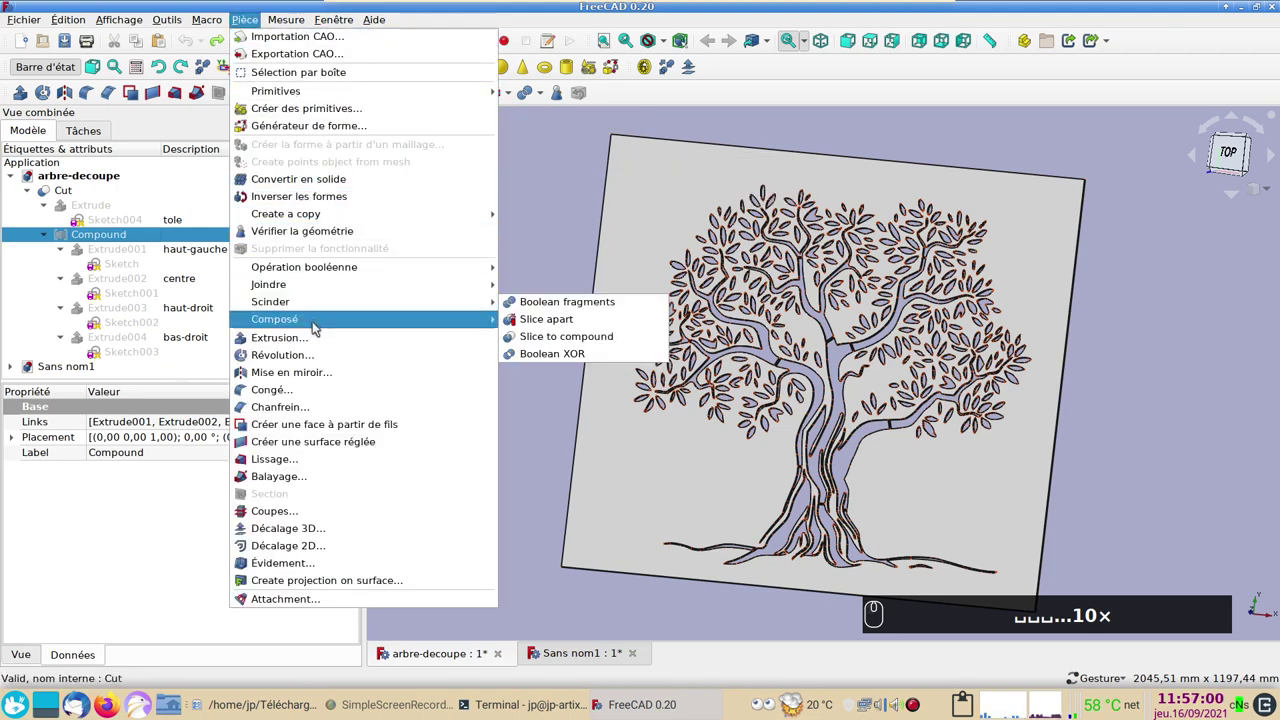
left_click(557, 416)
type("▫▫▫...10×")
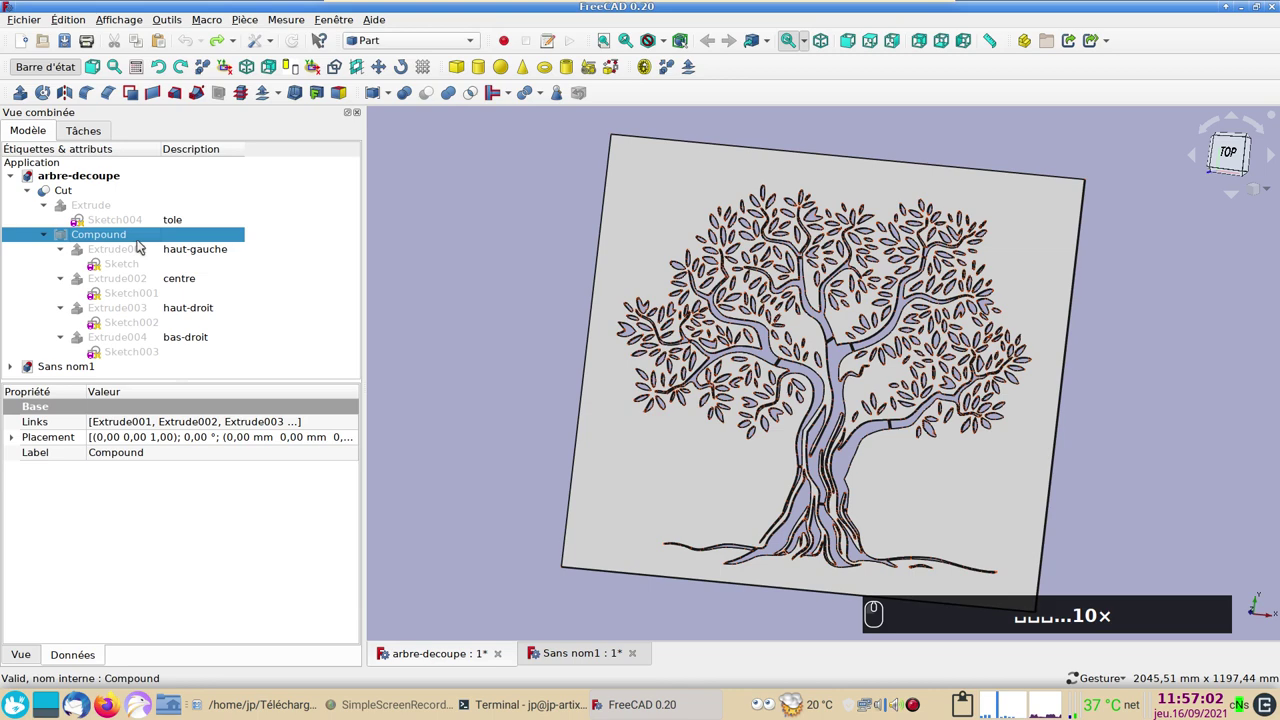
left_click(140, 244)
left_click(140, 238)
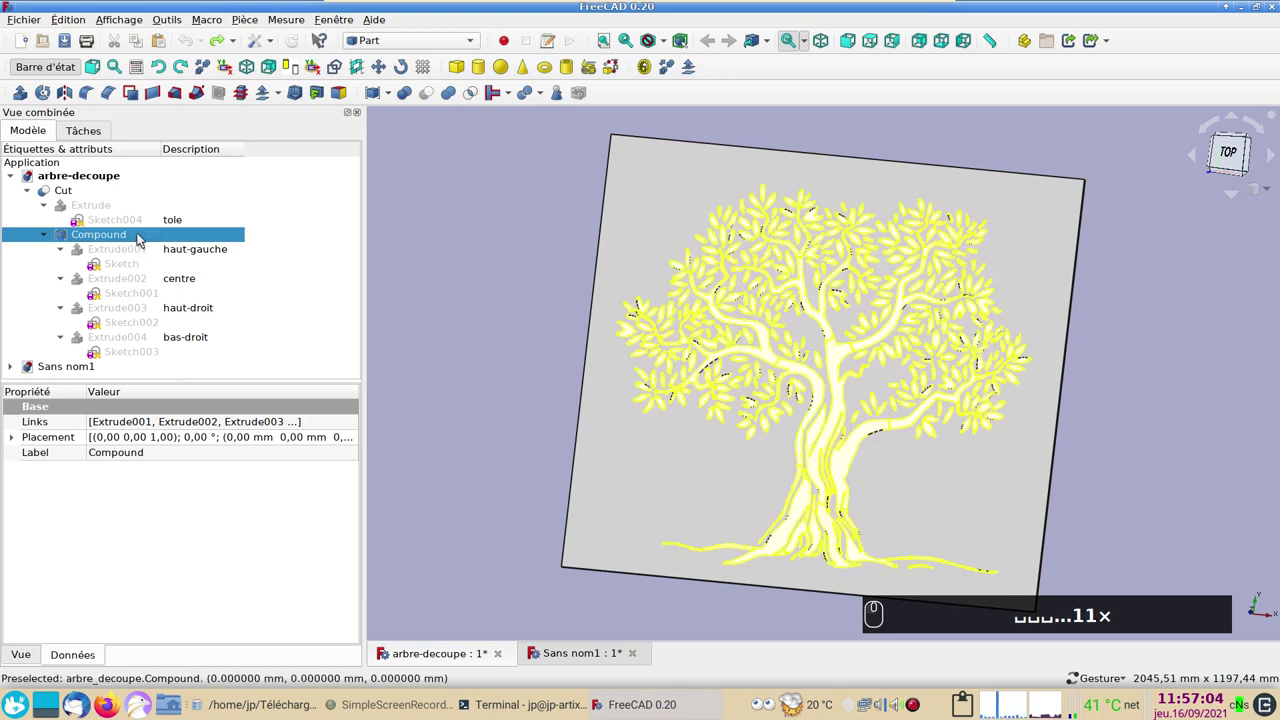
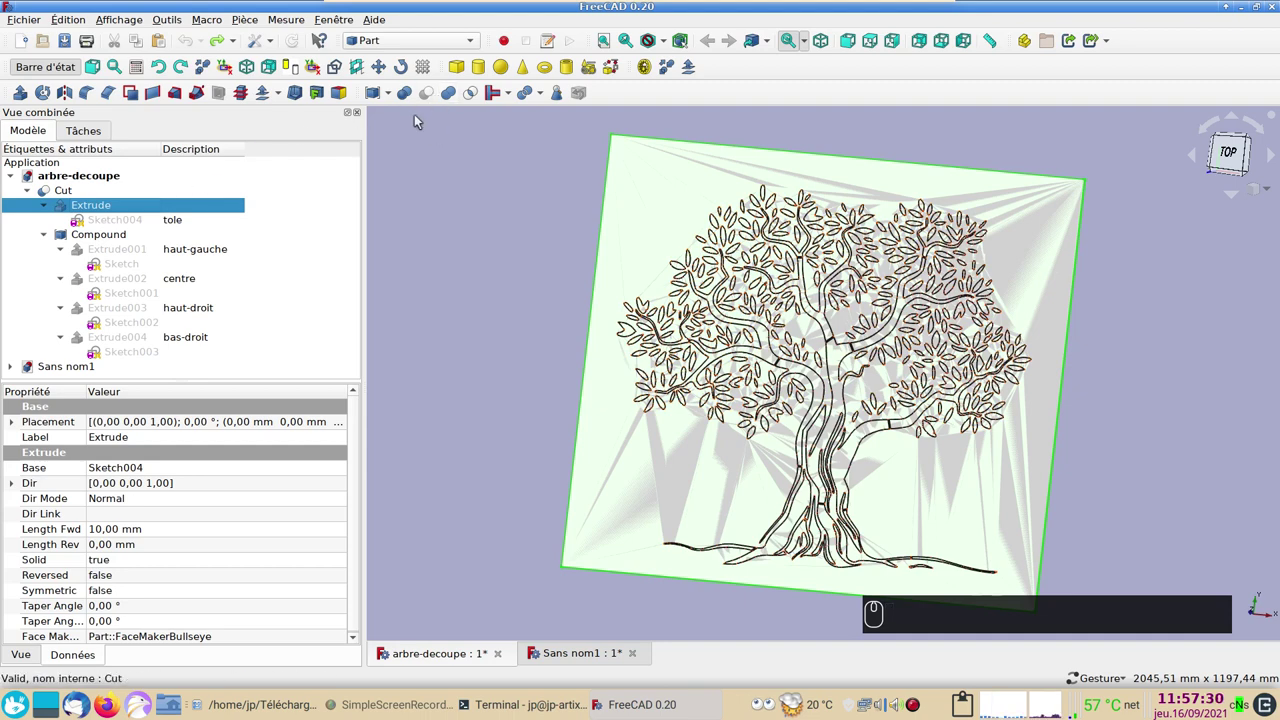
left_click(103, 235)
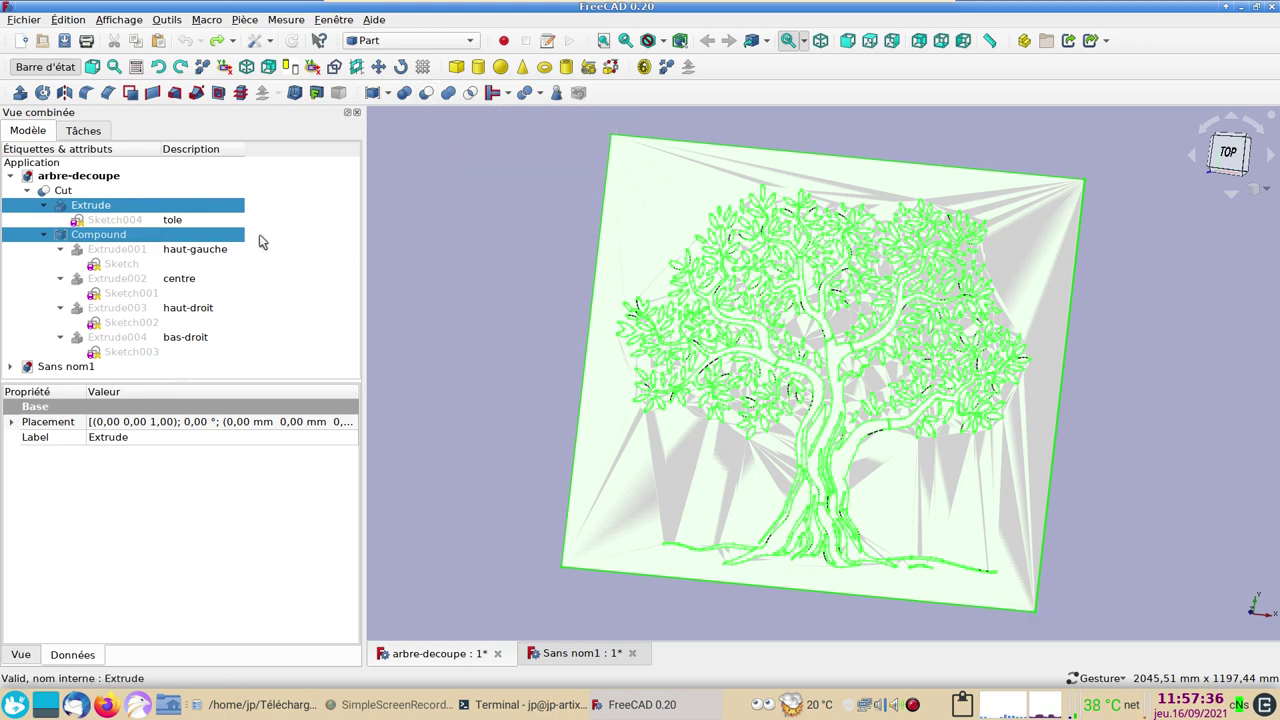
left_click(508, 291)
left_click(195, 236)
key("space")
left_click(152, 206)
left_click(510, 370)
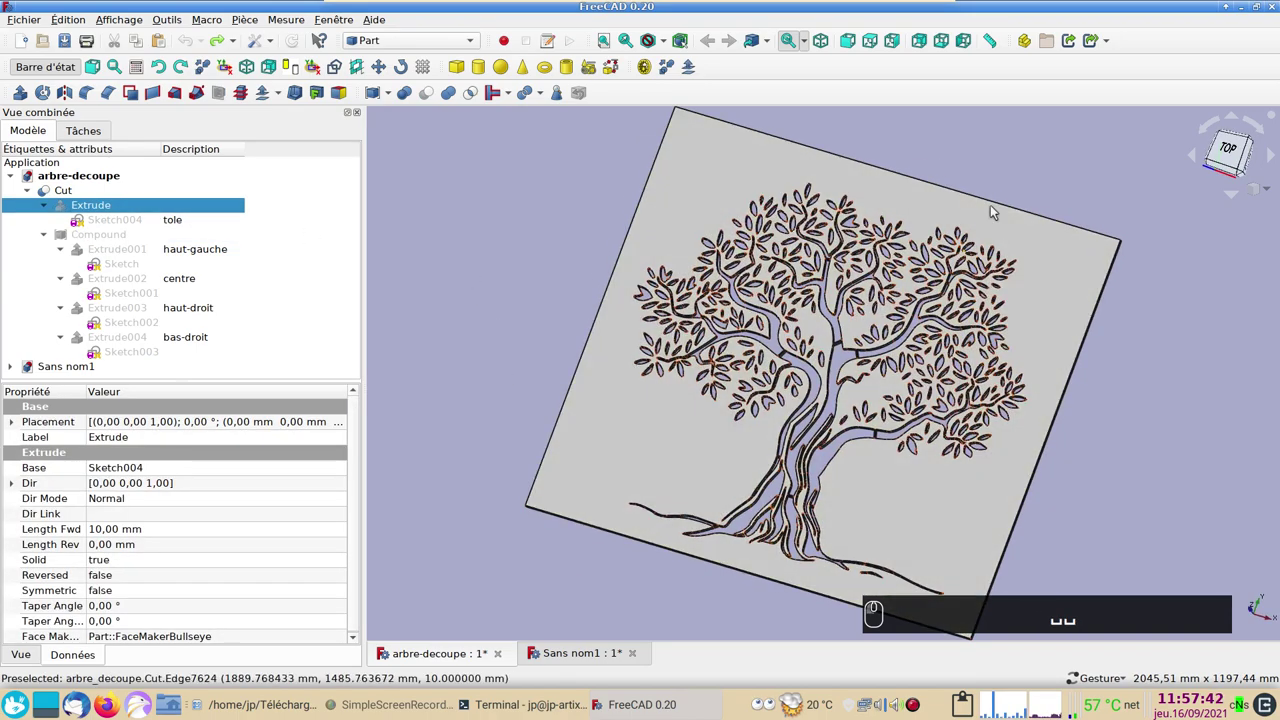
left_click_drag(985, 169, 552, 237)
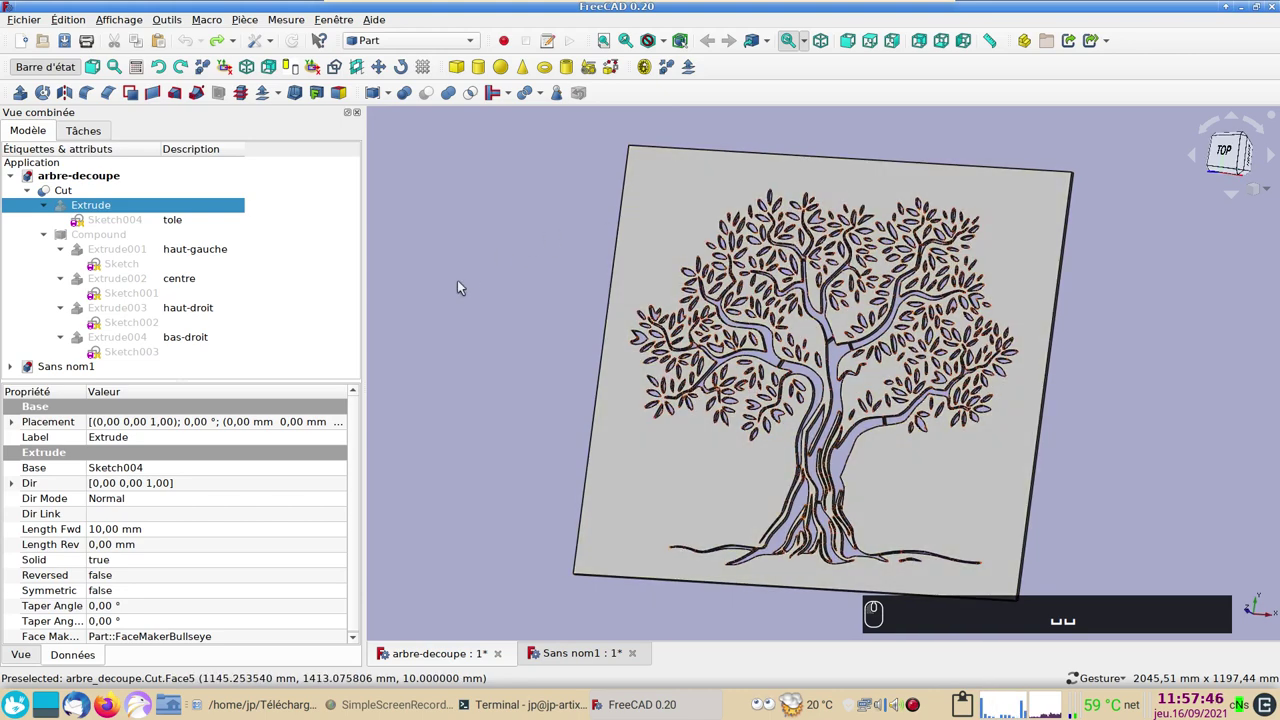
left_click_drag(470, 291, 482, 290)
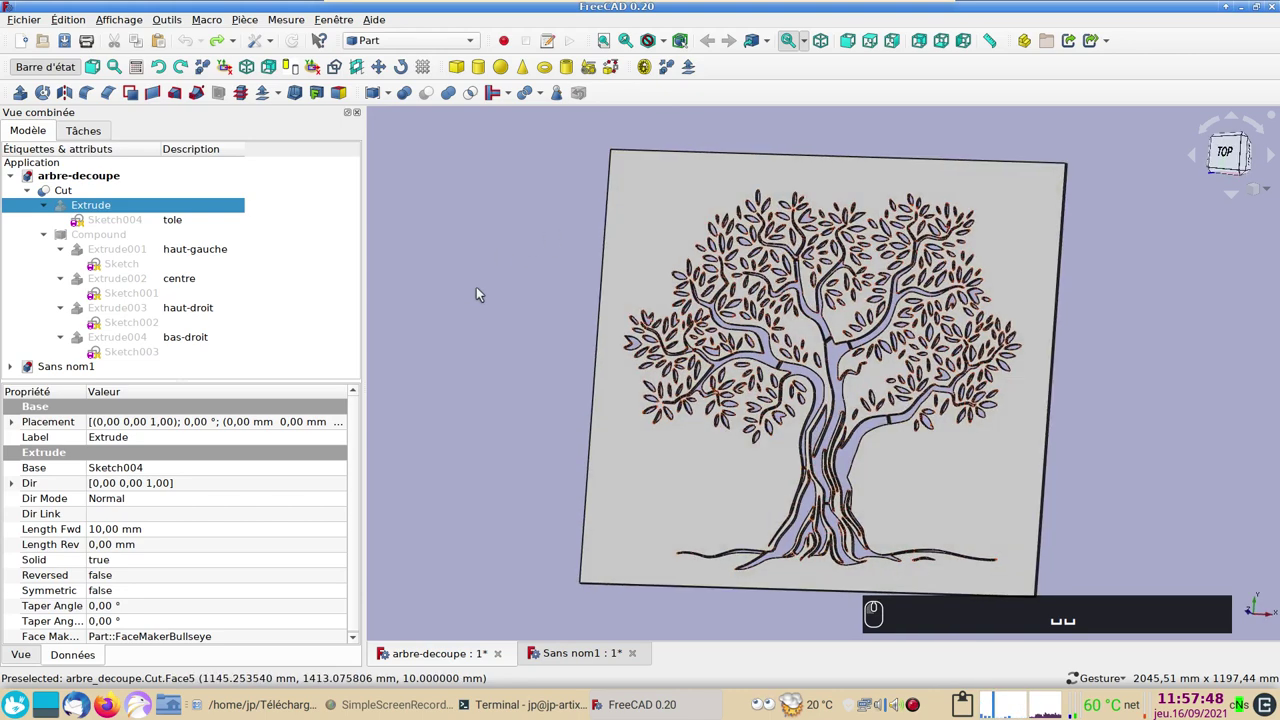
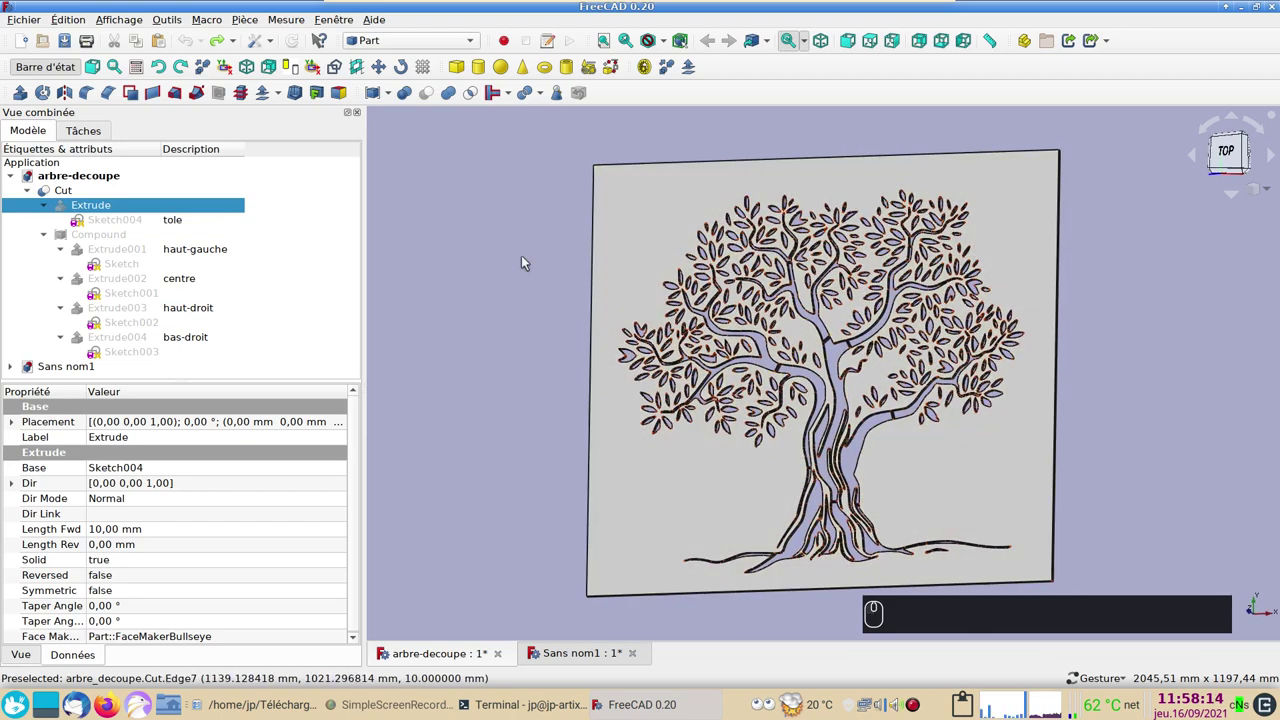
left_click_drag(550, 168, 481, 475)
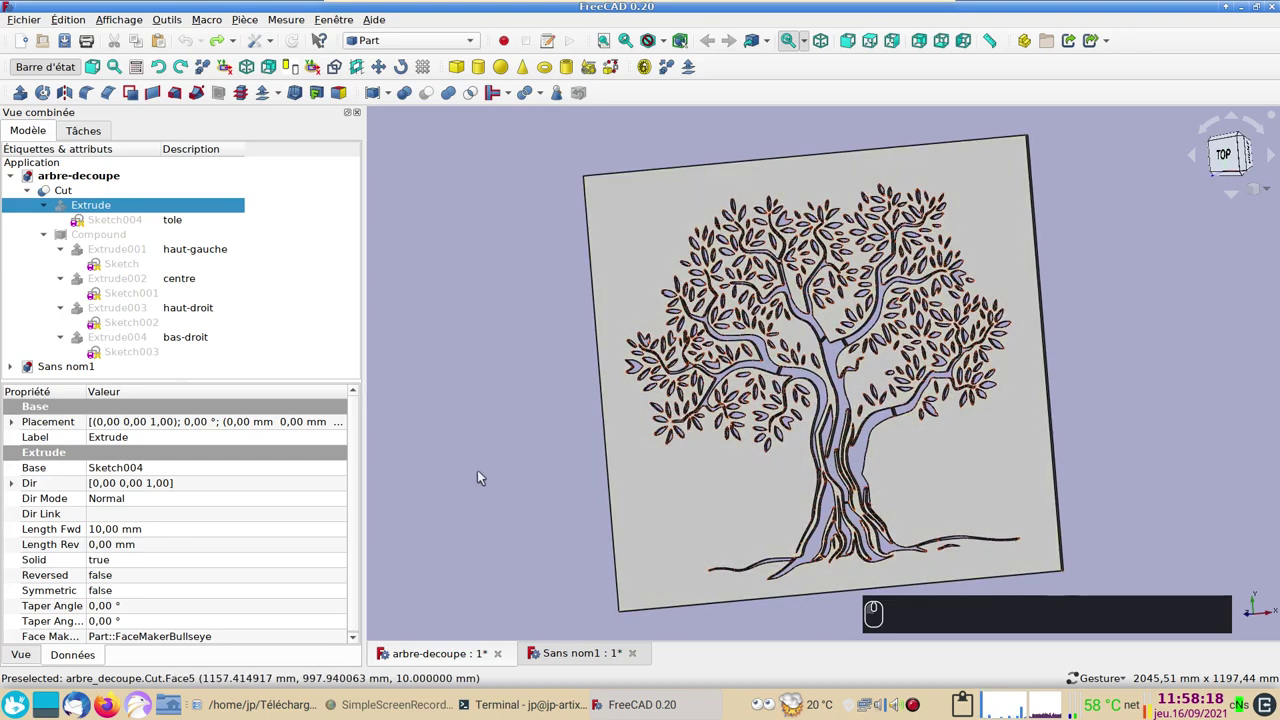